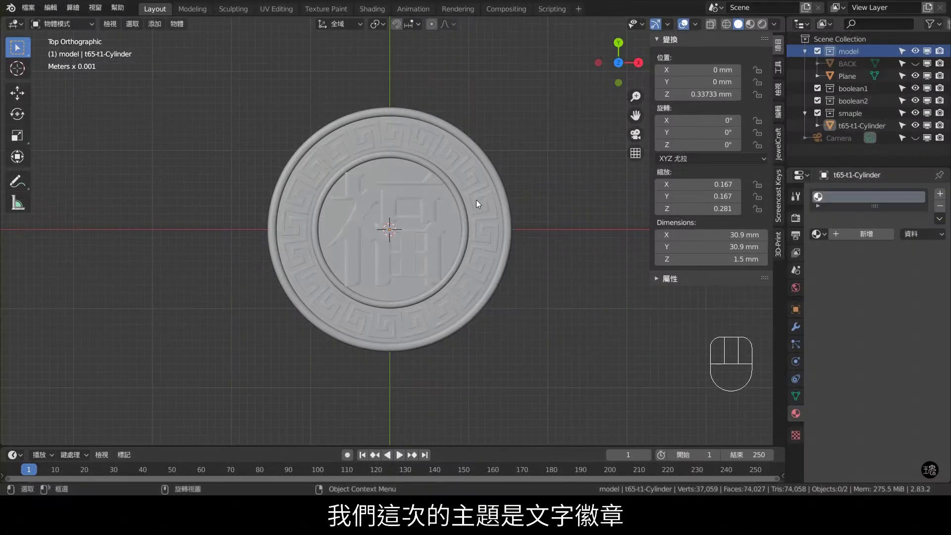
- Hide the finished 'smaple' coin collection in the Outliner after inspecting it
scroll("up", 3)
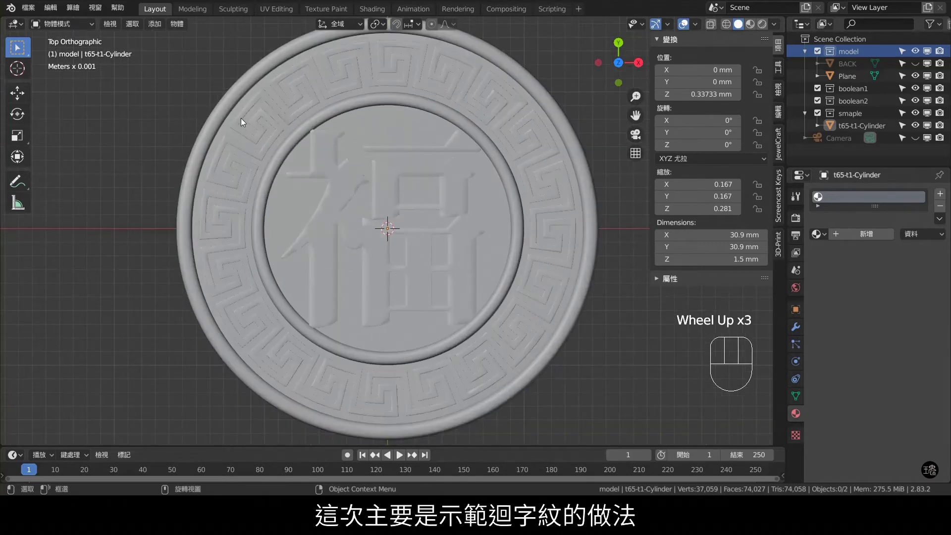
scroll("down", 3)
scroll("down", 3)
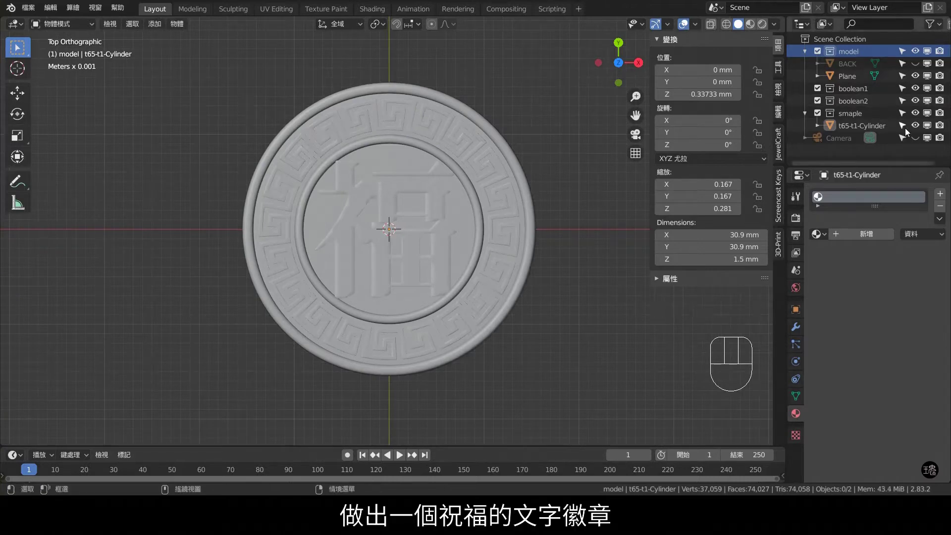
left_click(923, 115)
left_click(943, 115)
- Select the Plane object that holds the meander reference pattern
scroll("up", 3)
left_click(412, 195)
left_click(377, 175)
- Enter Edit Mode on the meander Plane mesh
key("Tab")
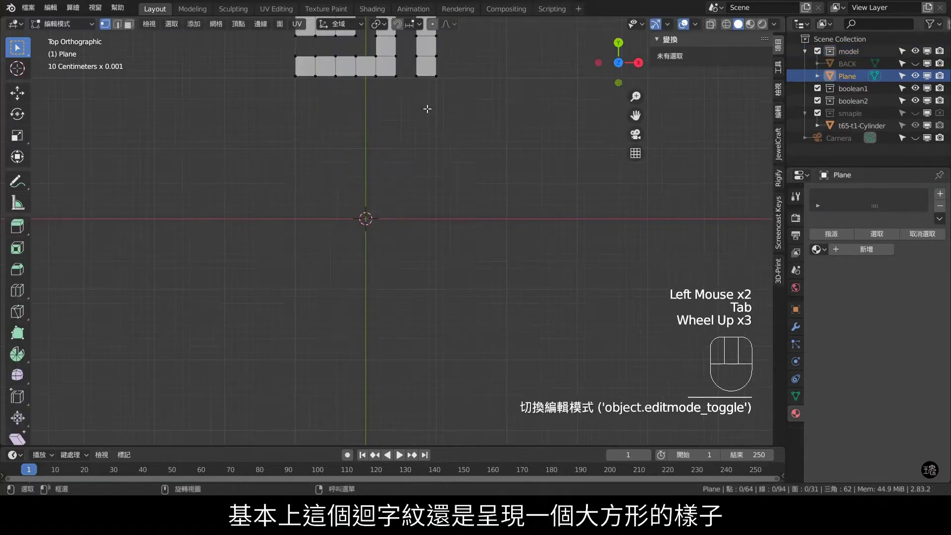
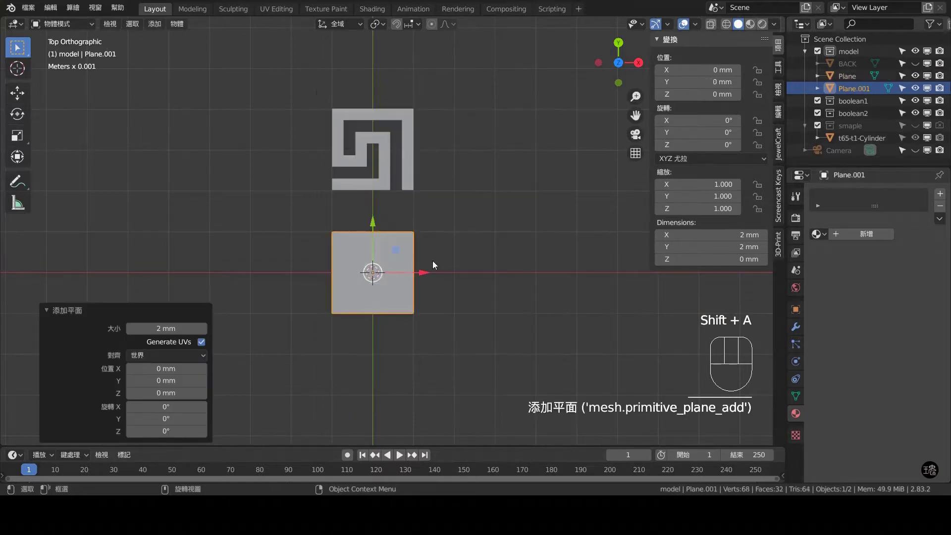
- Subdivide the new plane with 6 cuts into a 7×7 grid of faces
key("Tab")
right_click(390, 237)
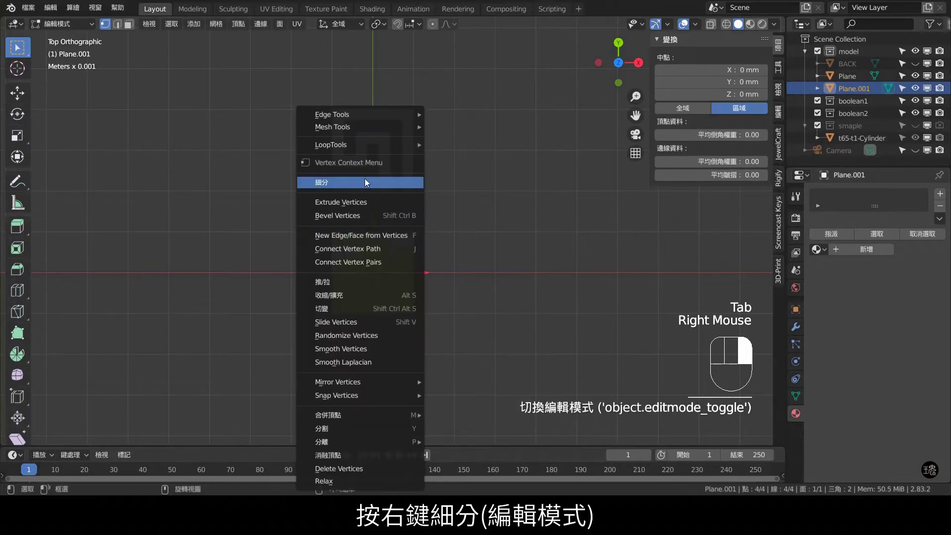
left_click(210, 351)
left_click(210, 352)
double_click(209, 351)
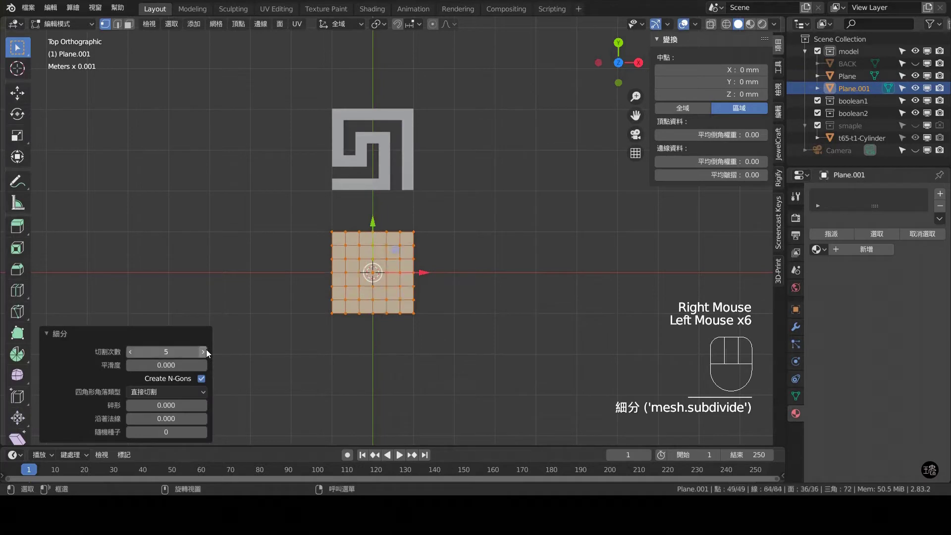
left_click(209, 351)
scroll("up", 3)
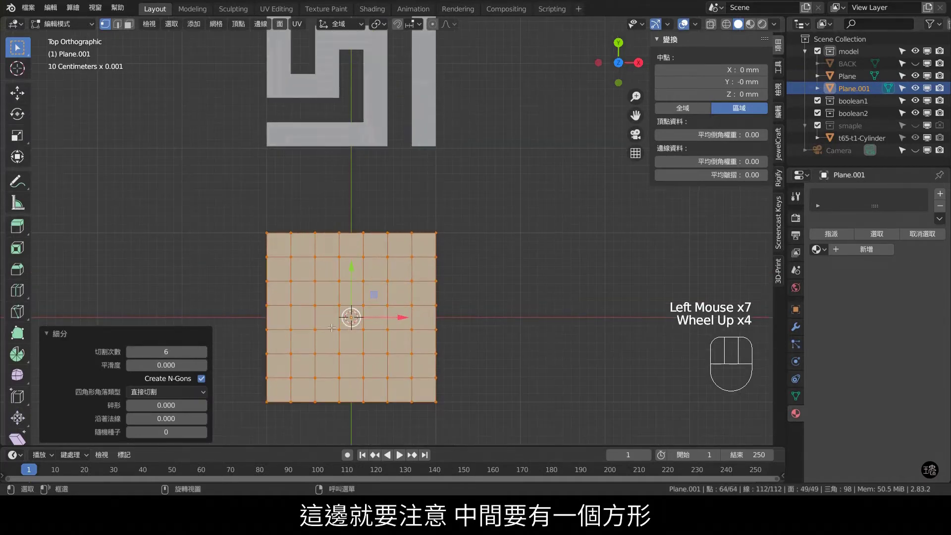
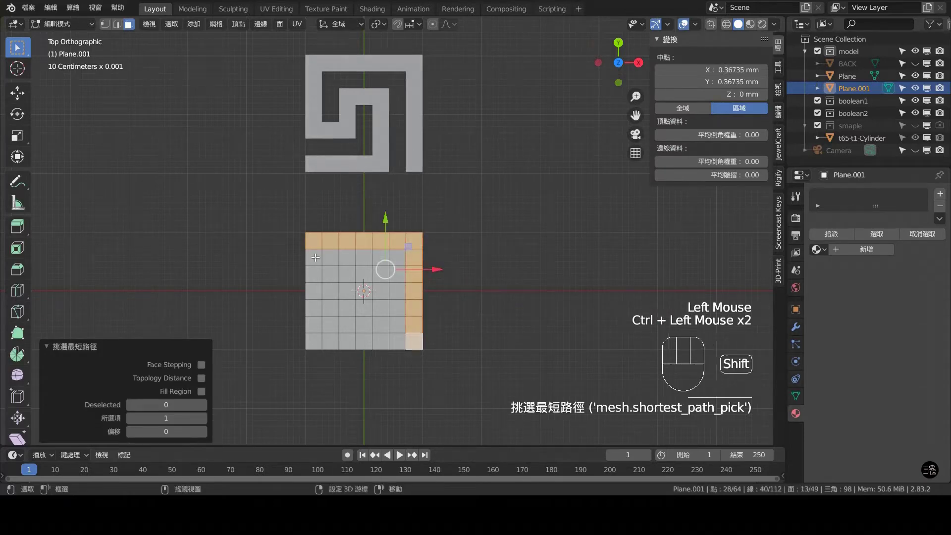
- Select the grid faces tracing the square meander spiral path of the reference
left_click(312, 279)
left_click(318, 298)
left_click(318, 291)
left_click(333, 300)
left_click(343, 306)
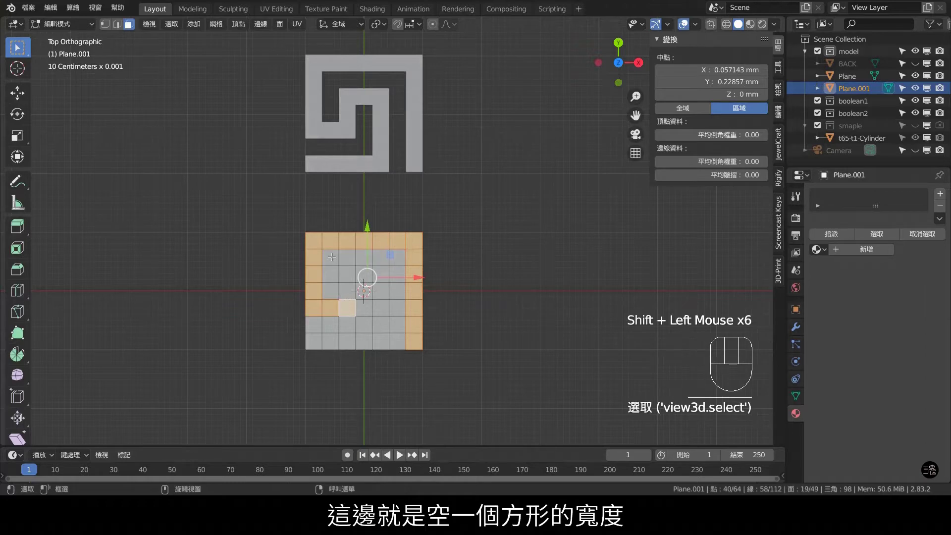
left_click(349, 287)
left_click(348, 275)
left_click(362, 273)
left_click(381, 274)
left_click(379, 289)
left_click(377, 306)
left_click(379, 325)
left_click(382, 340)
left_click_drag(368, 343, 330, 342)
left_click(319, 342)
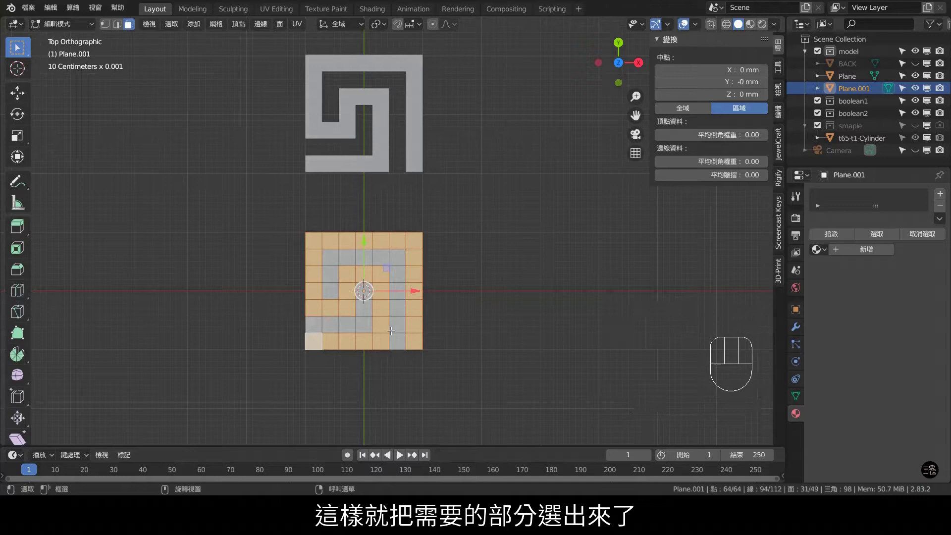
- Invert the selection, delete the faces outside the spiral and leave Edit Mode
key("ctrl+i")
key("x")
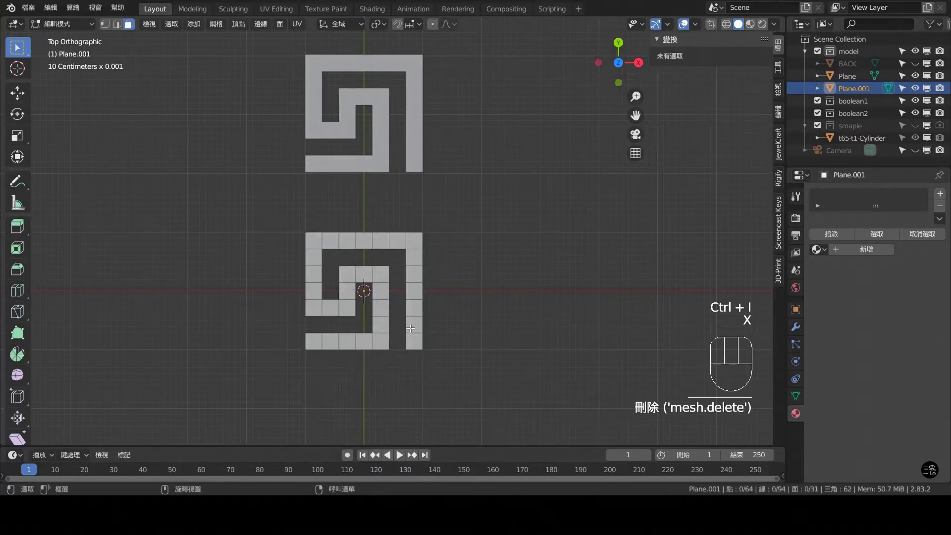
key("Tab")
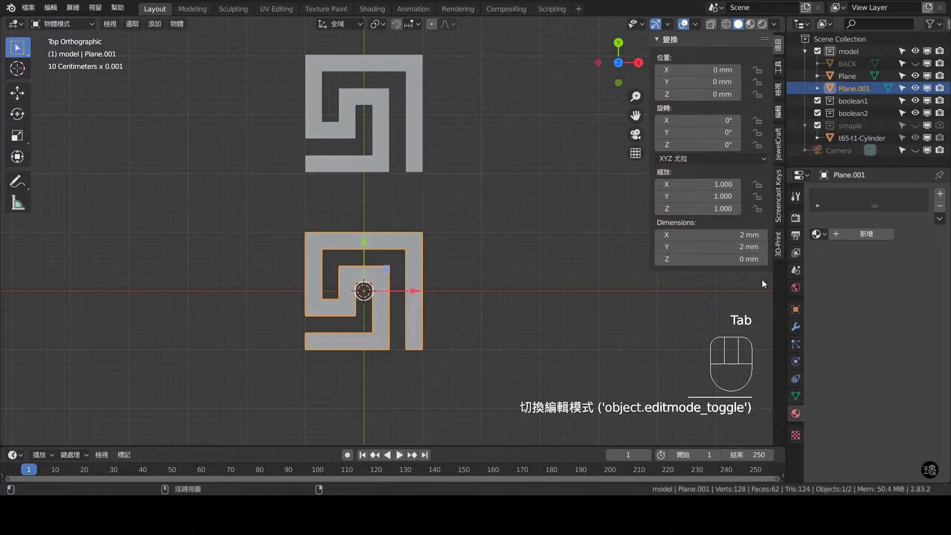
- Add an Array modifier repeating the meander spiral with Count 2
left_click(797, 329)
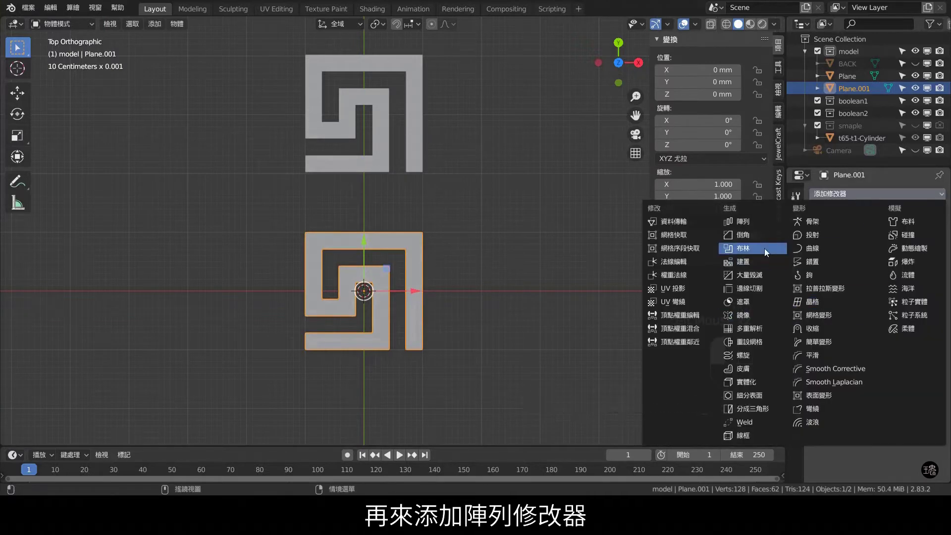
left_click(773, 223)
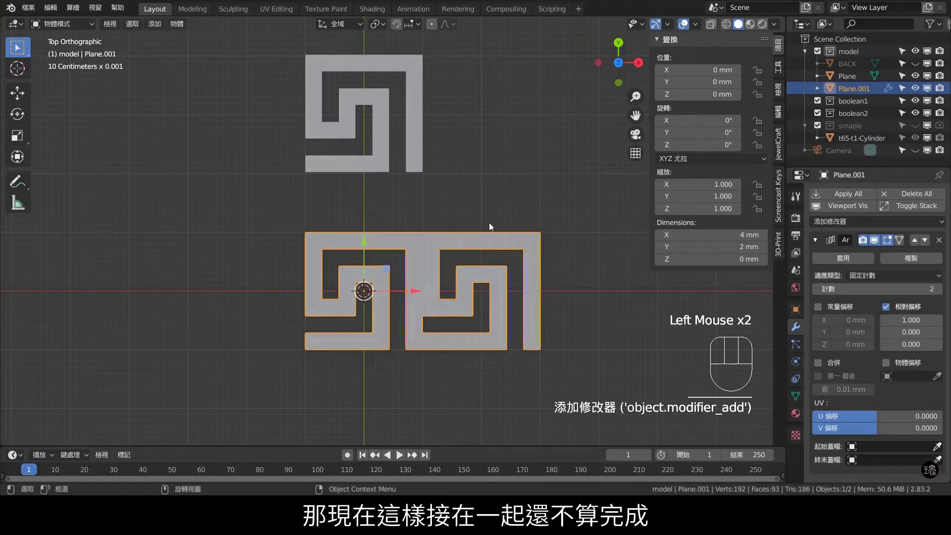
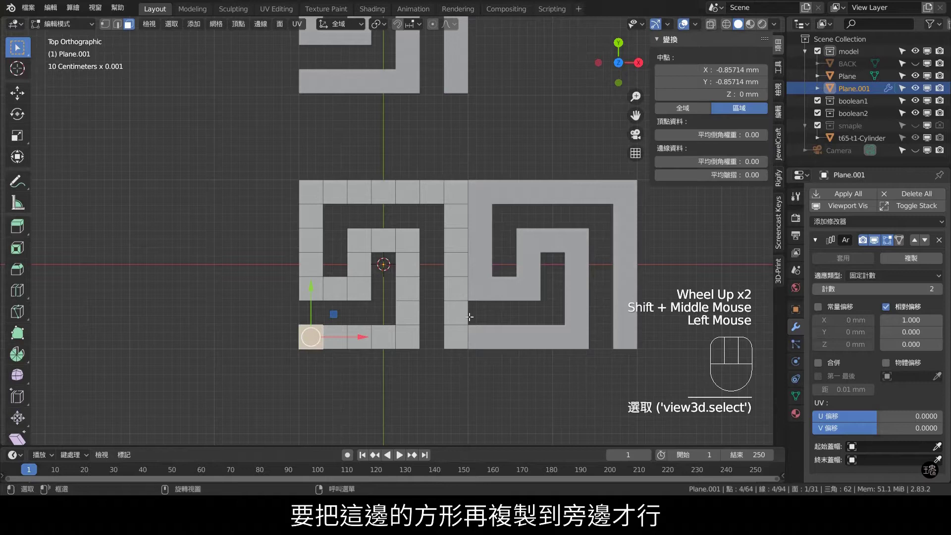
- Duplicate the bottom-left square, snap it flush left along X, then merge all vertices by distance
key("shift+d")
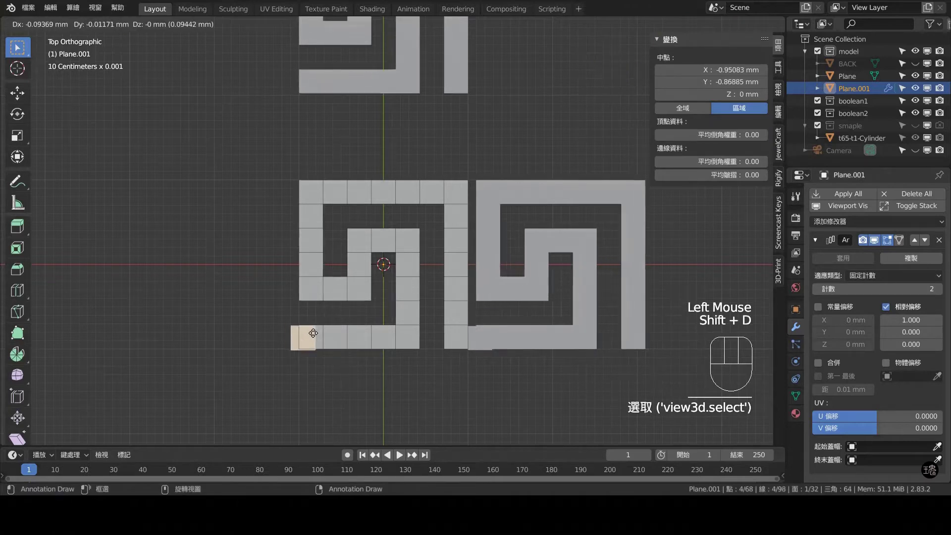
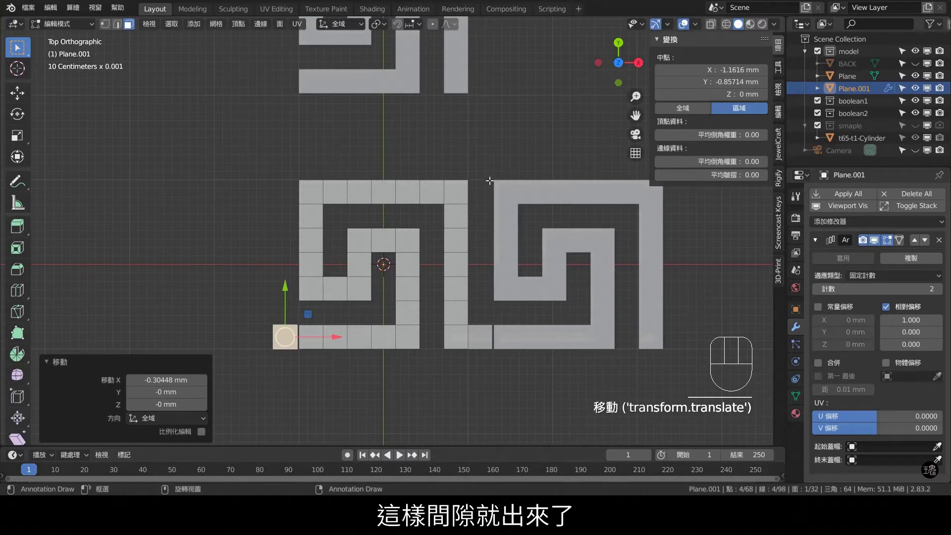
left_click_drag(417, 29, 323, 287)
key("1")
scroll("up", 3)
key("g")
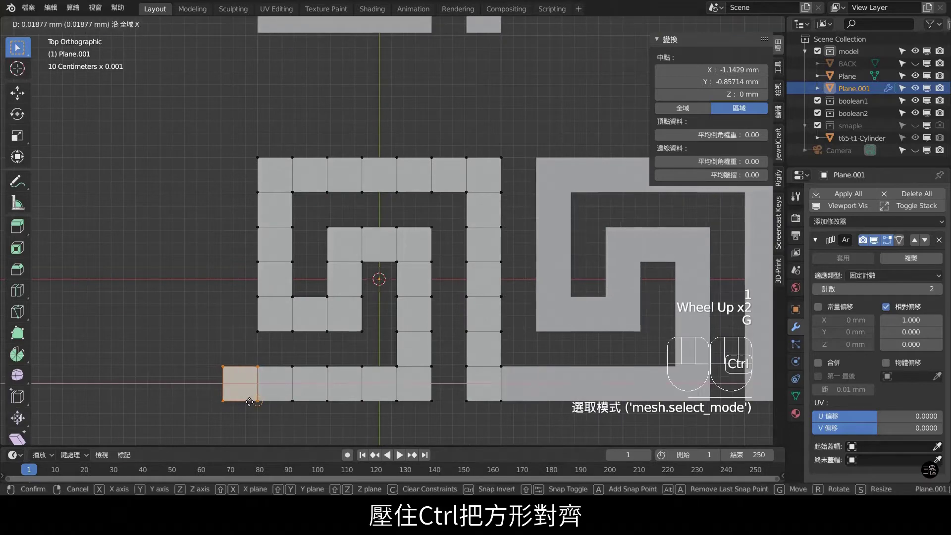
scroll("down", 3)
key("a")
key("m")
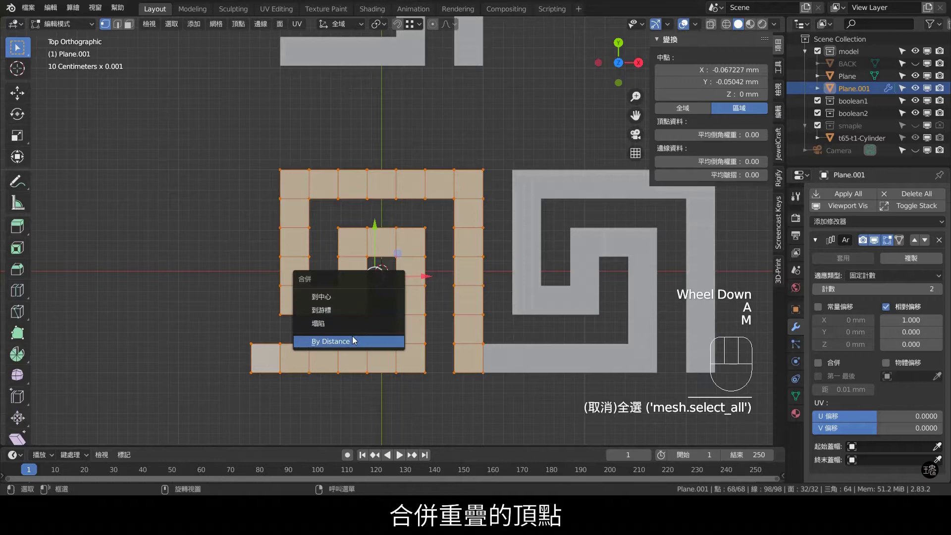
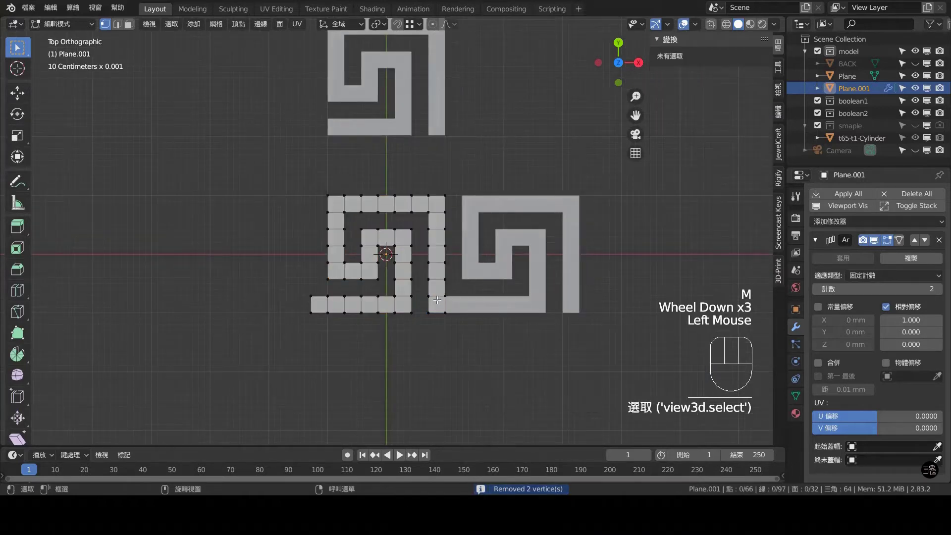
- Set the Array Count to 8 and delete the old reference Plane object
key("Tab")
double_click(940, 290)
scroll("down", 3)
double_click(941, 294)
left_click(457, 219)
key("x")
left_click(573, 252)
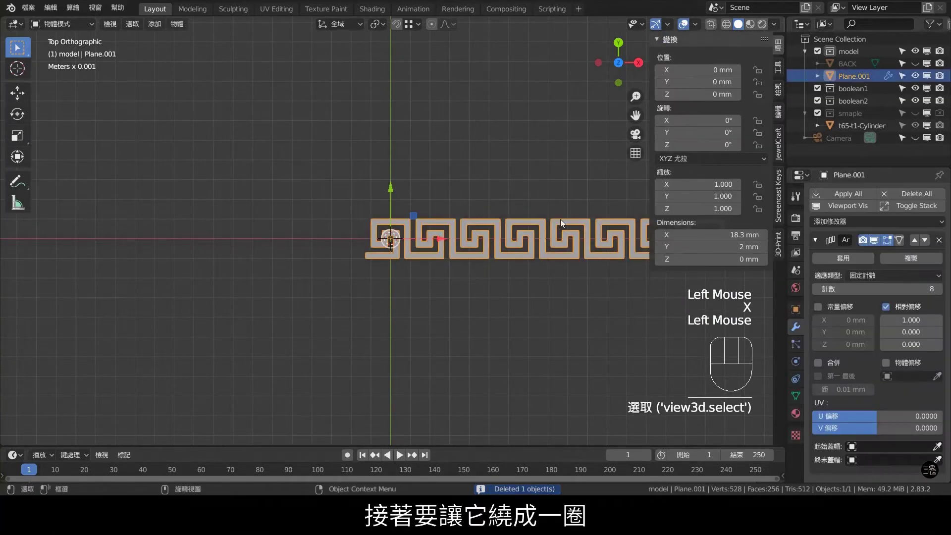
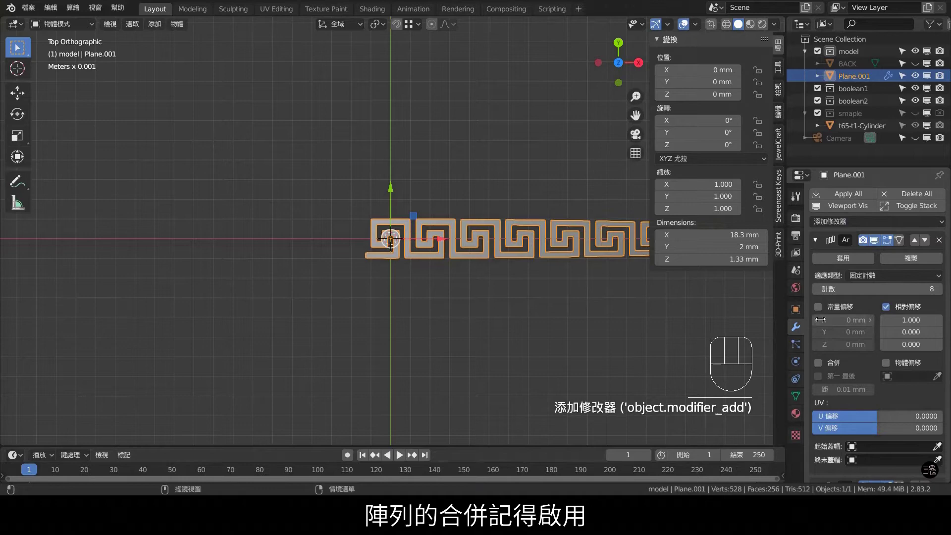
- Enable Merge between array copies and add a Simple Deform Bend modifier to curl the row
left_click(822, 365)
scroll("down", 3)
left_click_drag(861, 441, 856, 401)
left_click(860, 372)
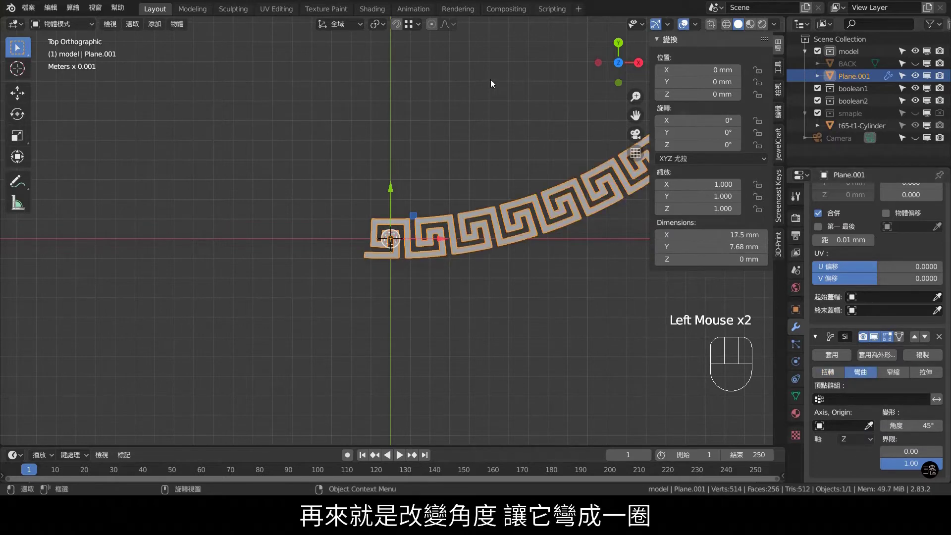
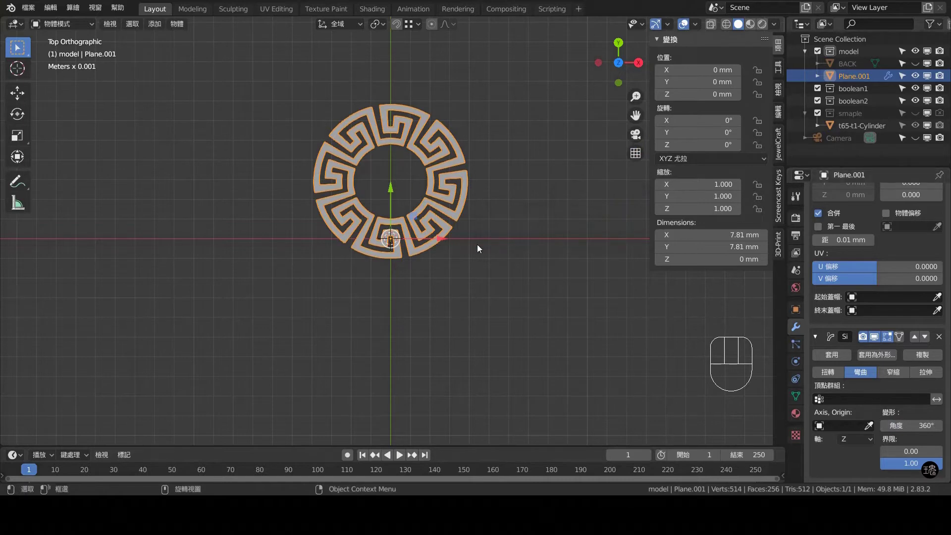
- Step the Array Count up copy by copy until the meander repeats close into a full ring
scroll("up", 3)
scroll("up", 3)
left_click(943, 276)
left_click(943, 277)
left_click(943, 276)
left_click(943, 277)
left_click(943, 277)
double_click(943, 276)
left_click_drag(484, 218, 441, 292)
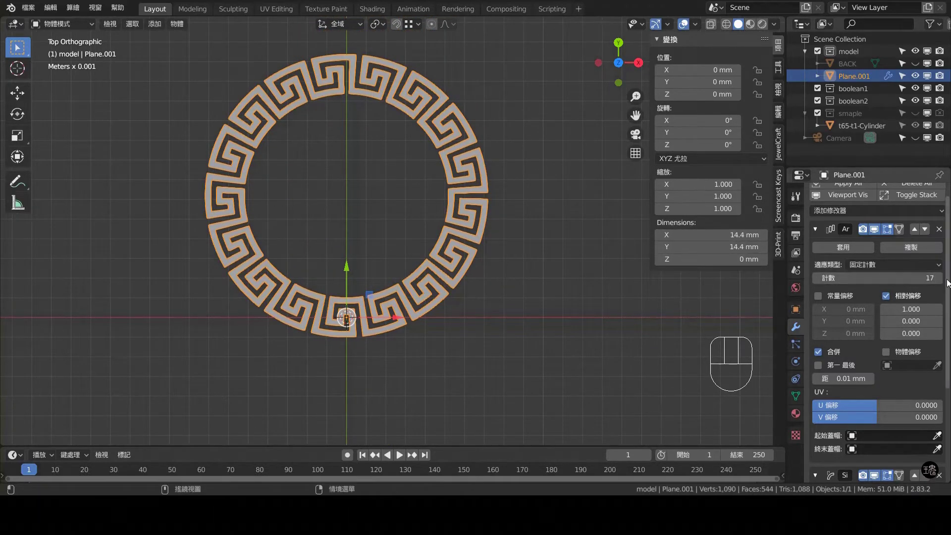
left_click(940, 279)
left_click(941, 279)
left_click(941, 280)
left_click(941, 279)
left_click(941, 280)
left_click(941, 280)
left_click(940, 279)
left_click(941, 279)
left_click(941, 280)
left_click(941, 280)
left_click(941, 279)
left_click(941, 280)
left_click(941, 279)
left_click(941, 280)
left_click(941, 279)
left_click(941, 279)
double_click(941, 279)
left_click(941, 279)
left_click(941, 279)
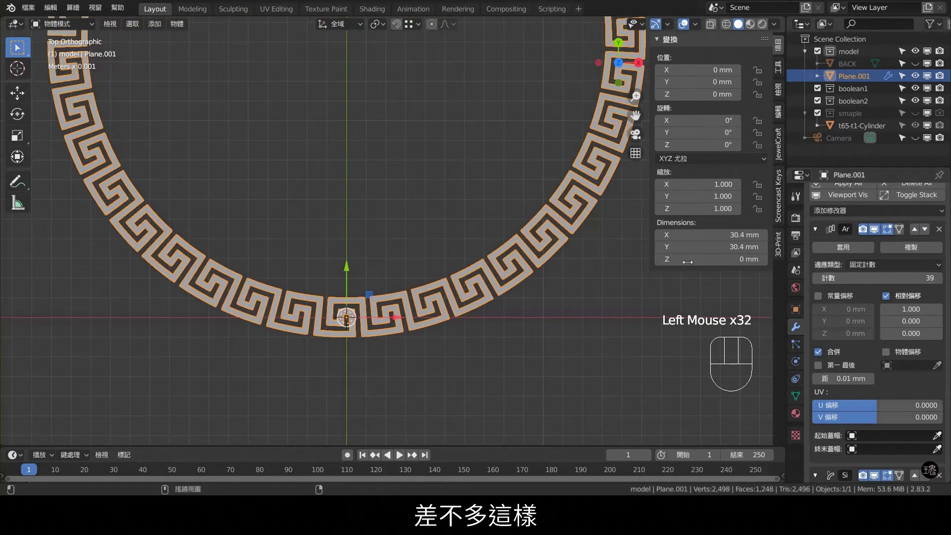
- Zoom and pan to centre the whole meander border ring in view
scroll("down", 3)
left_click_drag(375, 161, 365, 222)
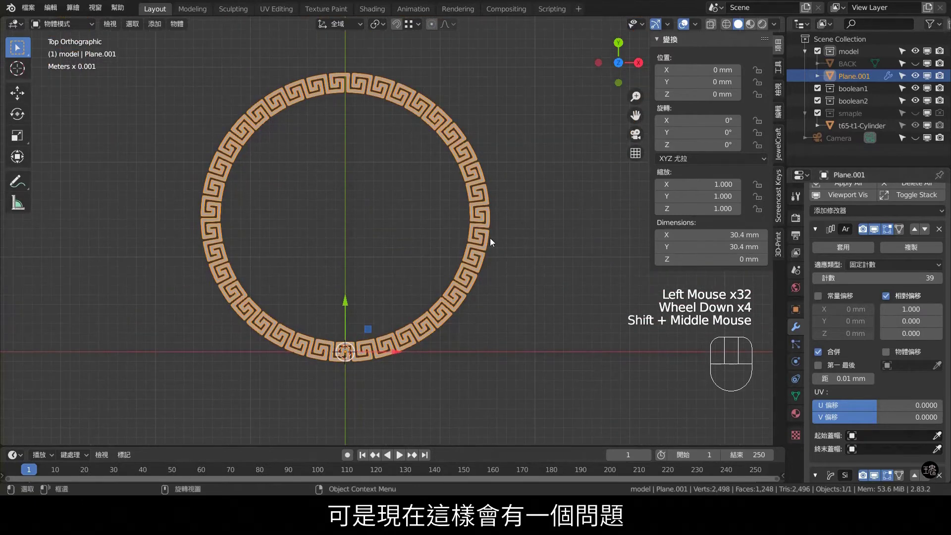
scroll("up", 3)
left_click_drag(557, 299, 530, 215)
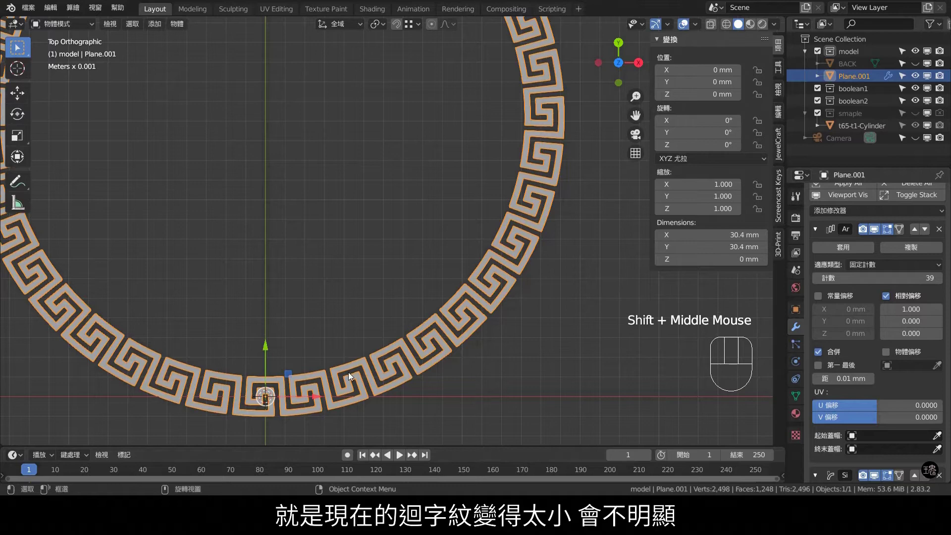
scroll("down", 3)
left_click_drag(403, 172, 431, 225)
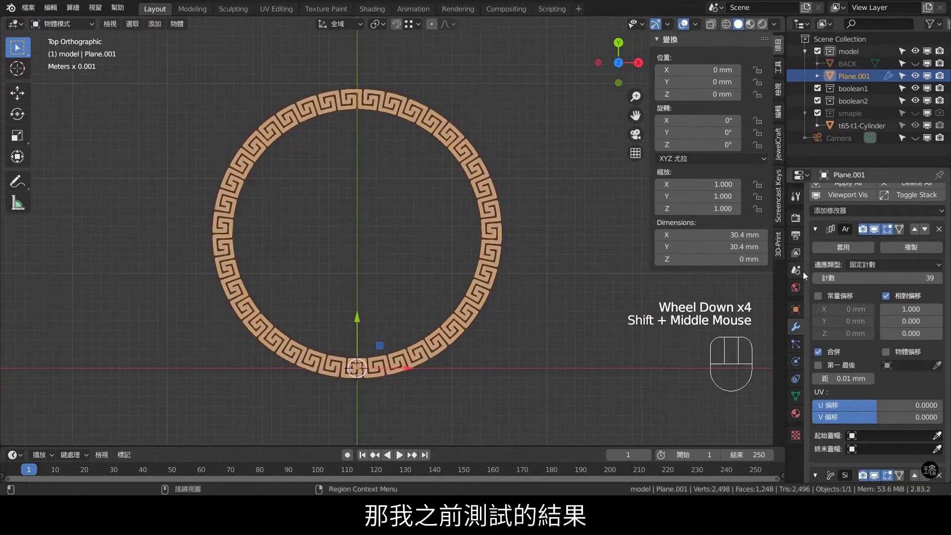
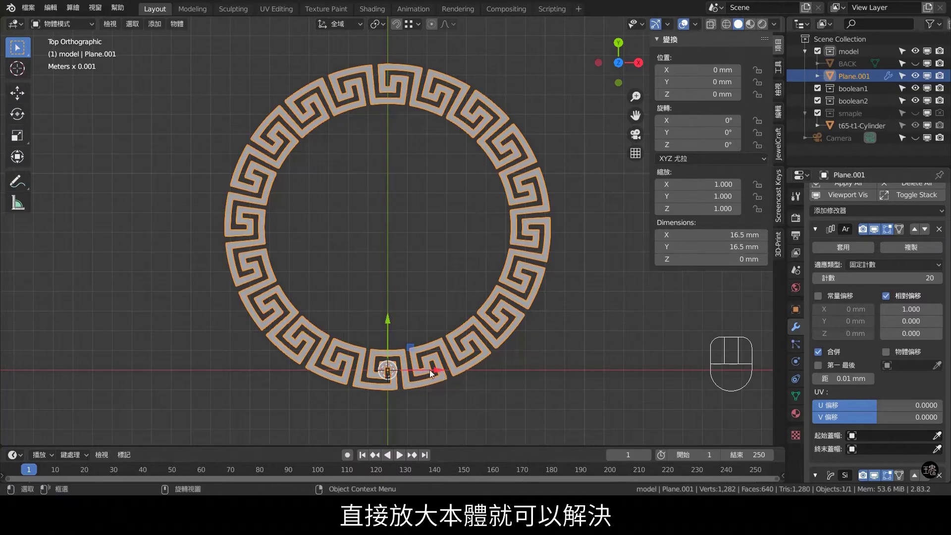
- Scale the border ring up about 1.33× and apply that scale as its base size
key("s")
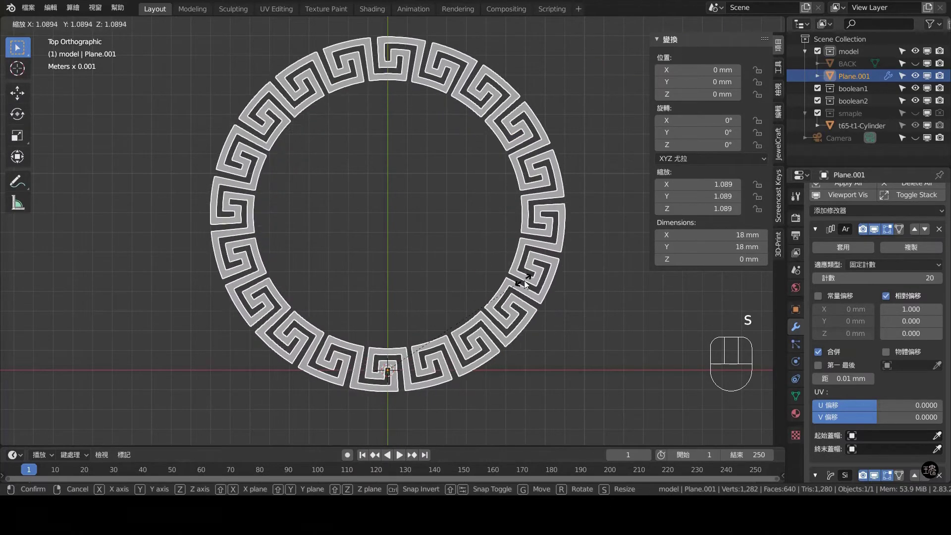
scroll("down", 3)
key("s")
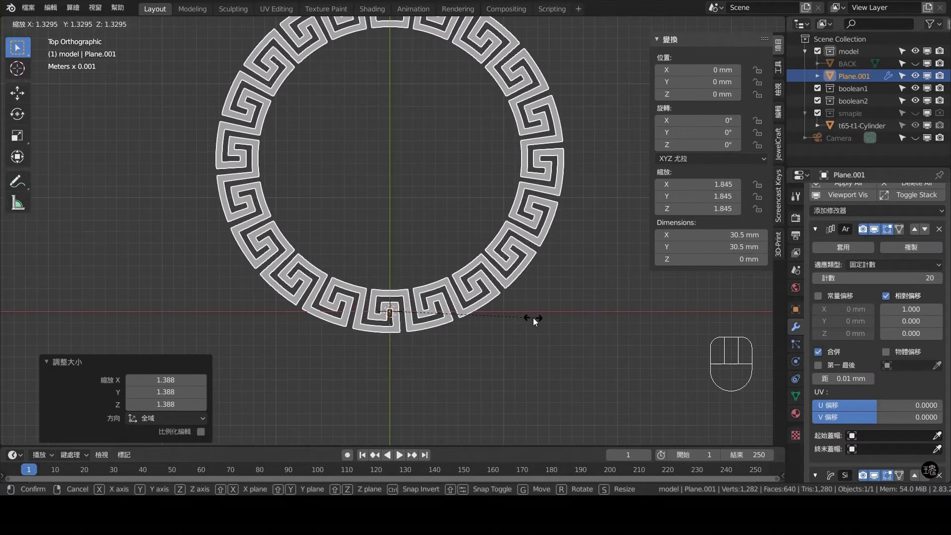
scroll("down", 3)
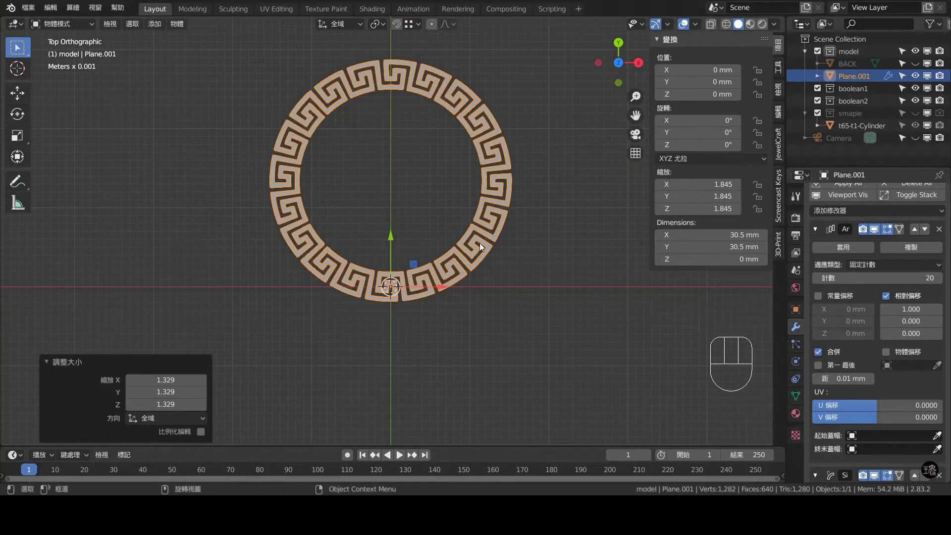
key("ctrl+a")
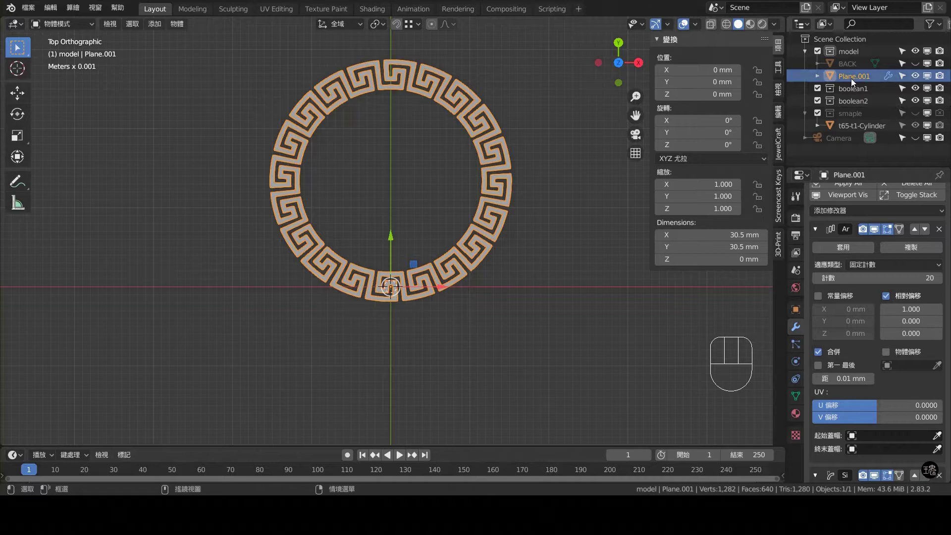
- Duplicate the ring and move the original into the hidden boolean1 collection
key("shift+d")
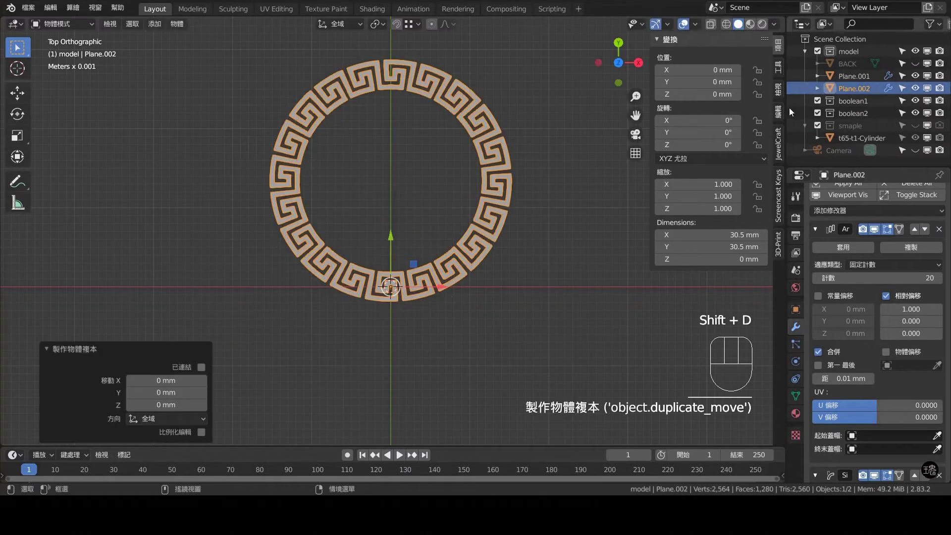
left_click_drag(856, 93, 861, 93)
left_click_drag(858, 84, 870, 110)
left_click(942, 92)
left_click(919, 92)
left_click(865, 51)
left_click(868, 83)
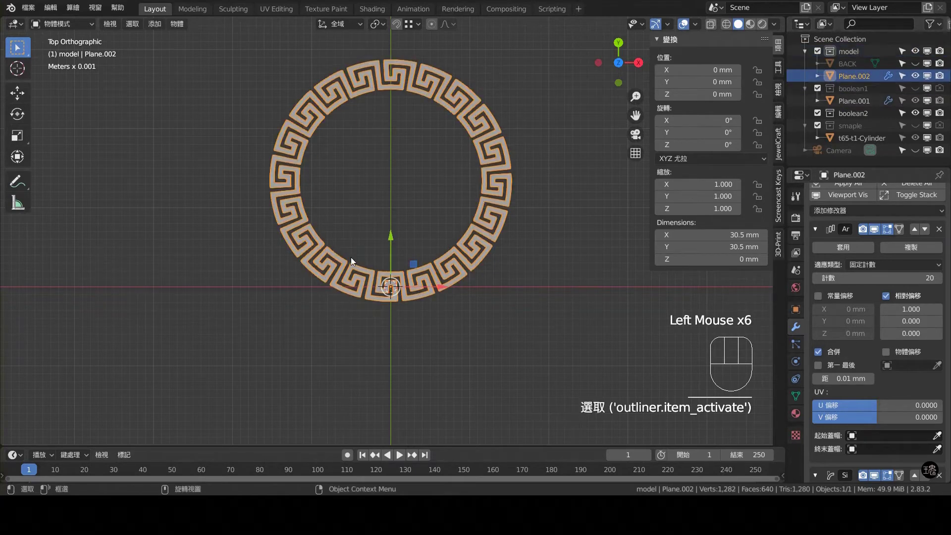
- Apply all modifiers on the copied ring and merge its overlapping vertices by distance
scroll("up", 3)
left_click(857, 194)
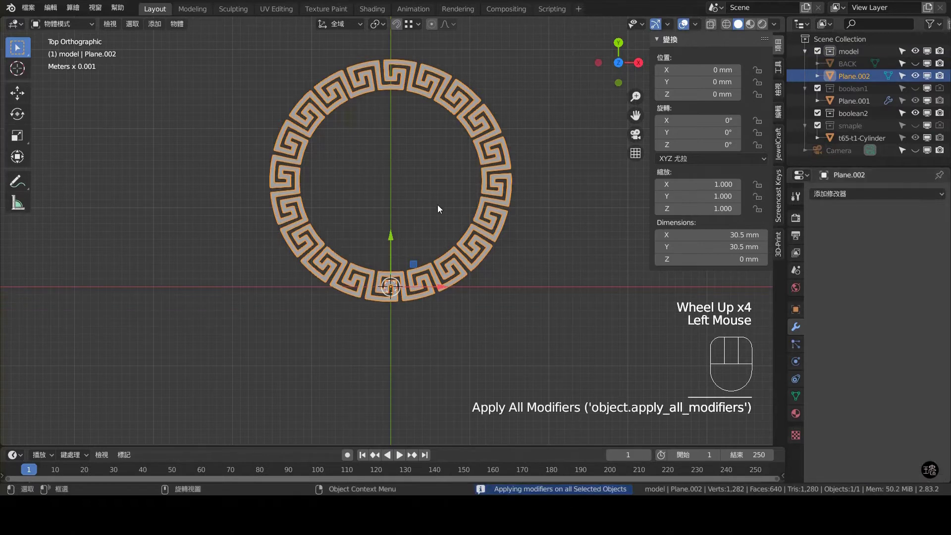
key("Tab")
key("a")
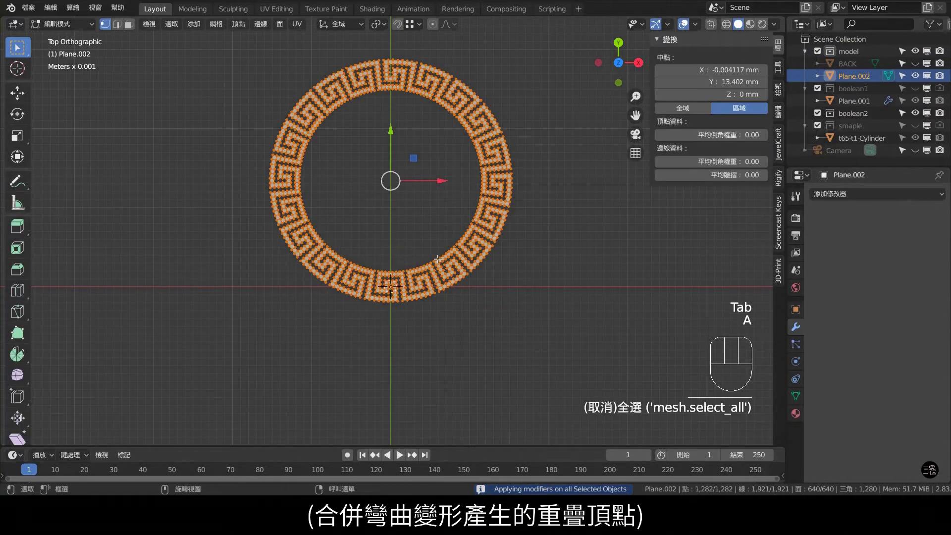
key("m")
key("Tab")
- Reset the ring's location to the origin and add a new Text object at the centre
left_click_drag(430, 215, 531, 232)
key("alt+g")
scroll("up", 3)
left_click_drag(452, 338, 449, 294)
left_click(422, 193)
key("shift+a")
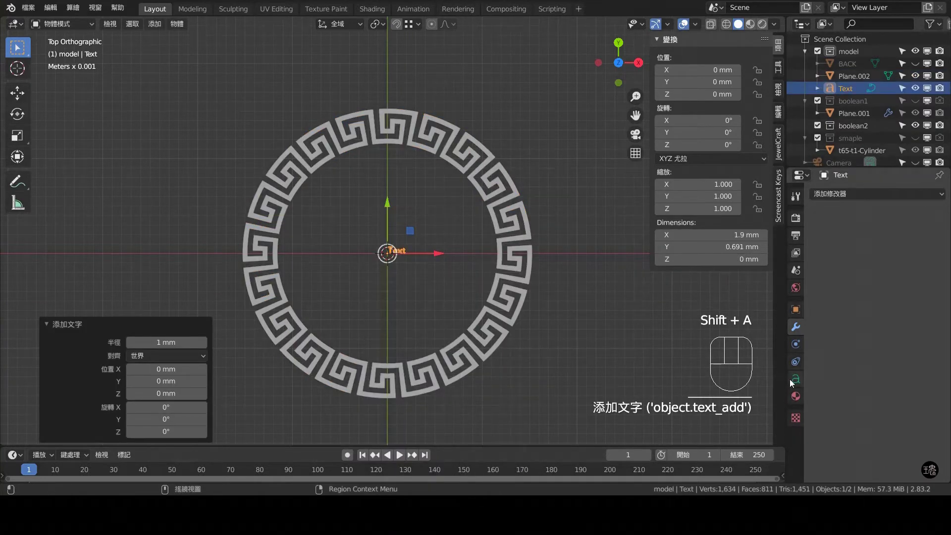
- Load a Source Han Serif font into the Text object's font slots, replacing the default font
left_click(794, 382)
scroll("down", 3)
left_click(885, 296)
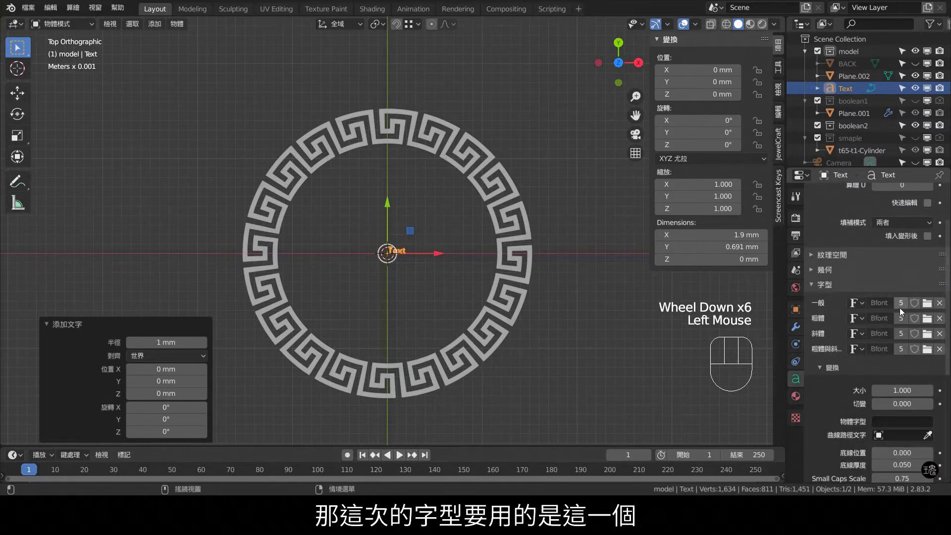
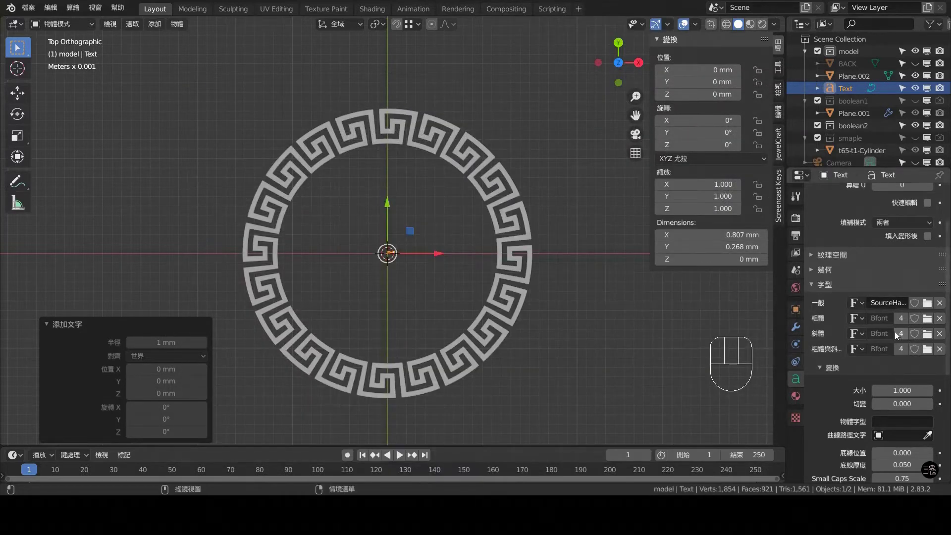
scroll("down", 3)
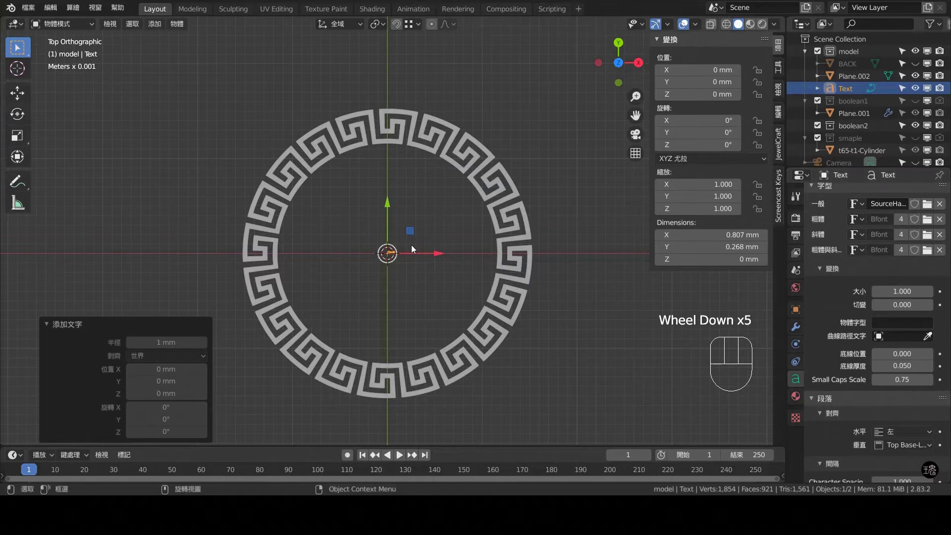
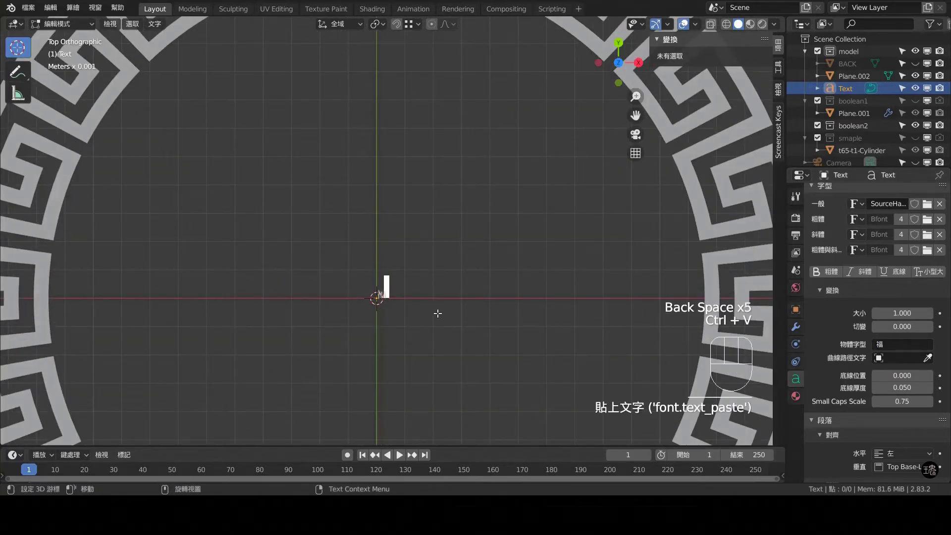
- Replace the placeholder 'Text' with the single character 福
key("Left")
key("BackSpace")
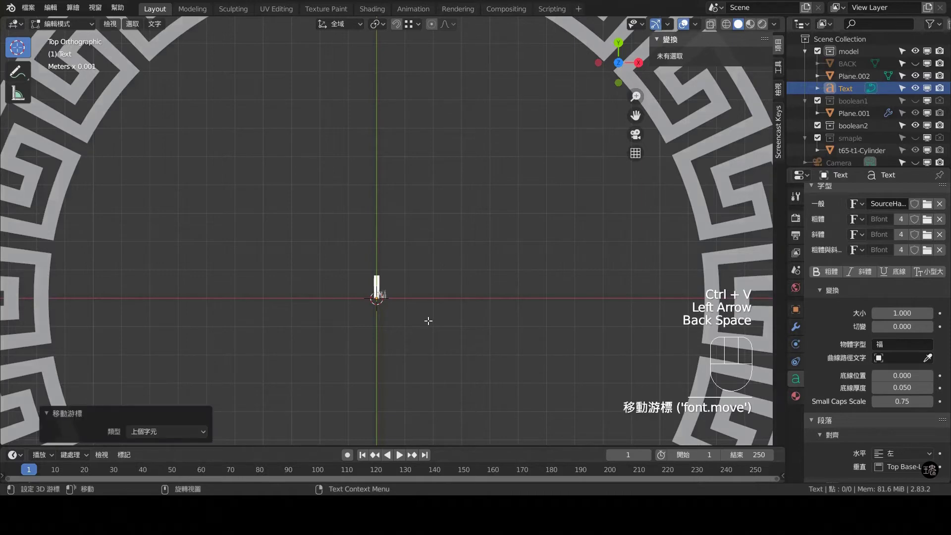
key("Tab")
scroll("down", 3)
scroll("up", 3)
- Scale the 福 character up about 3.16 times so it overlaps the meander ring
key("s")
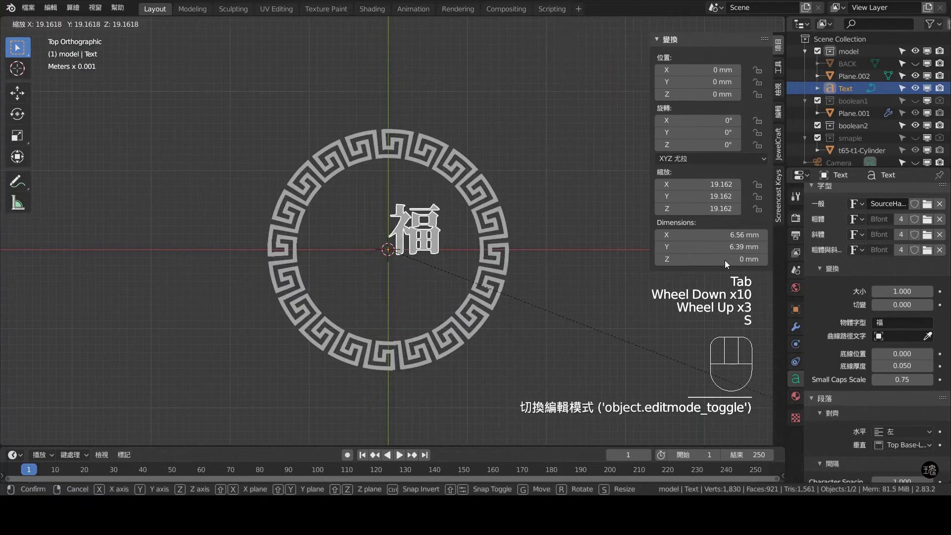
key("s")
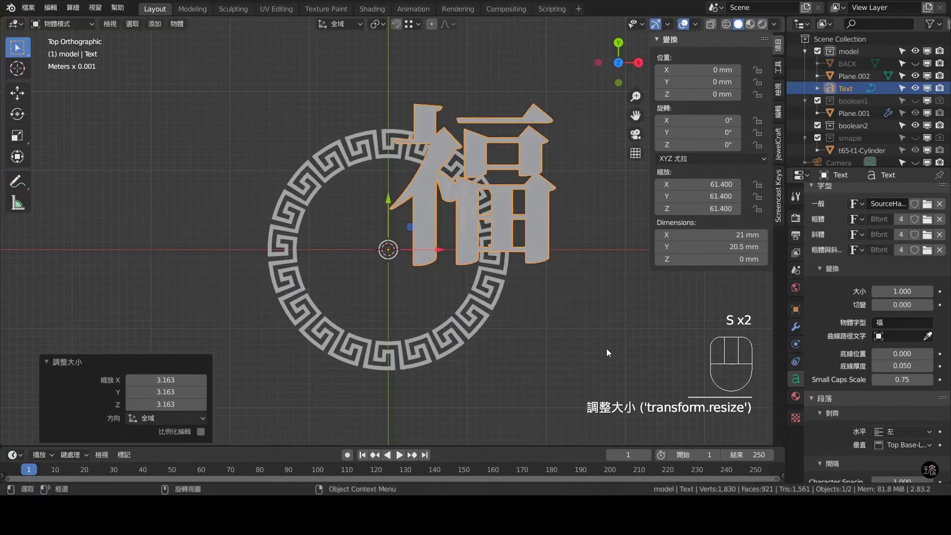
scroll("up", 3)
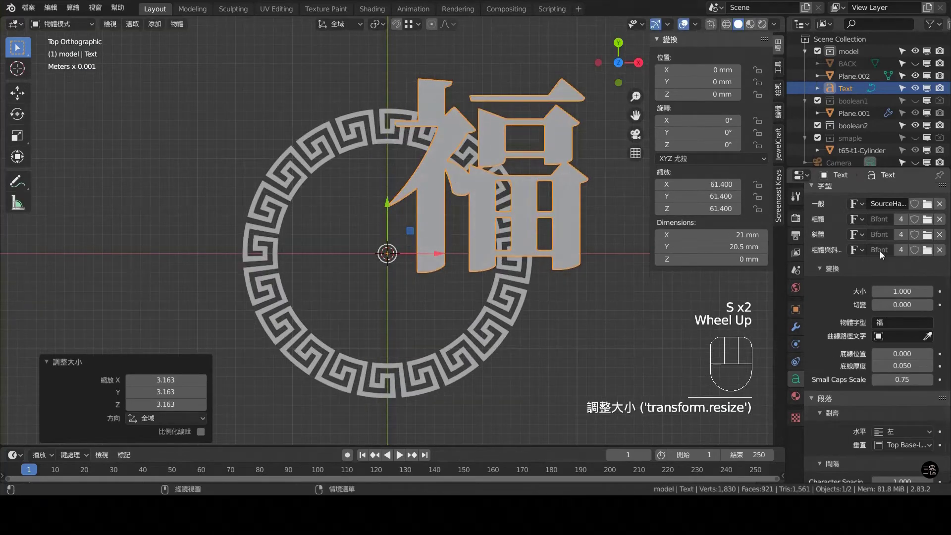
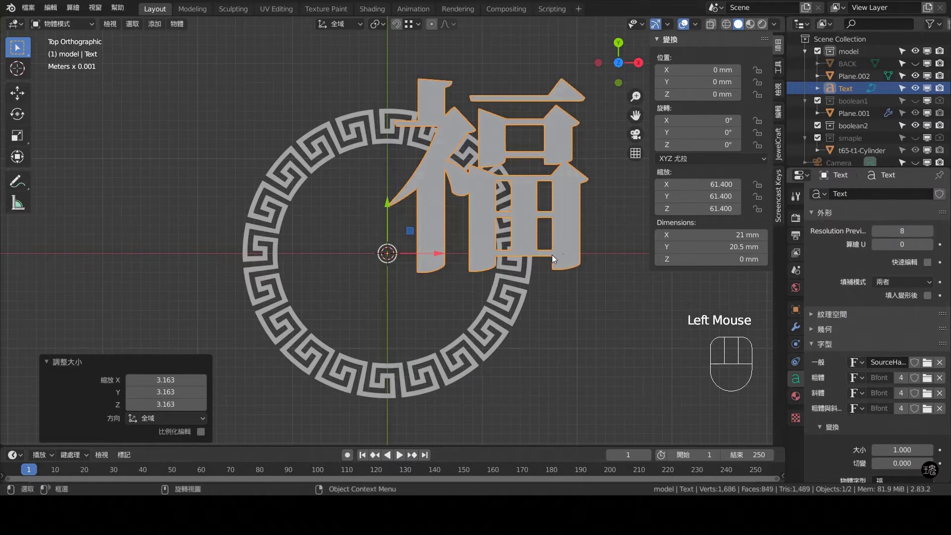
- Set the text's paragraph horizontal alignment to Center
scroll("down", 3)
left_click_drag(909, 371, 903, 400)
scroll("down", 3)
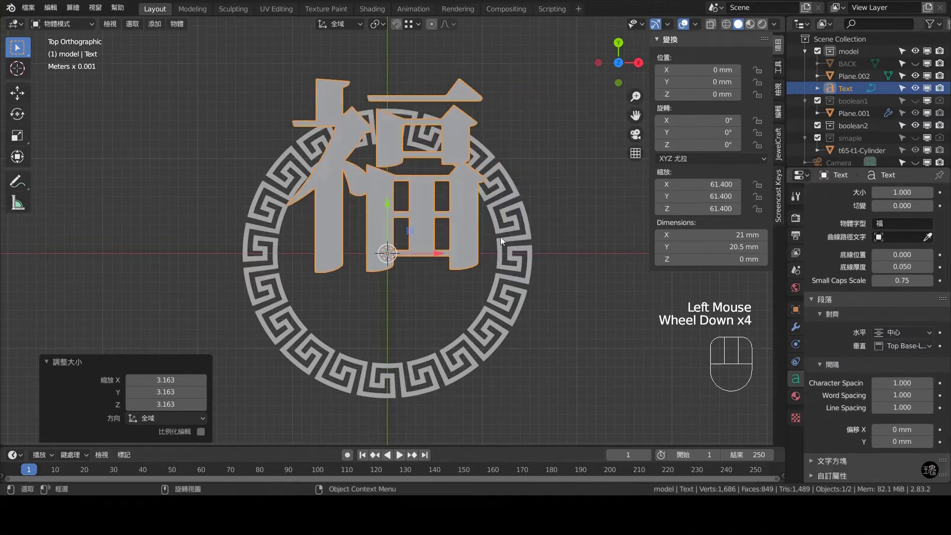
scroll("down", 3)
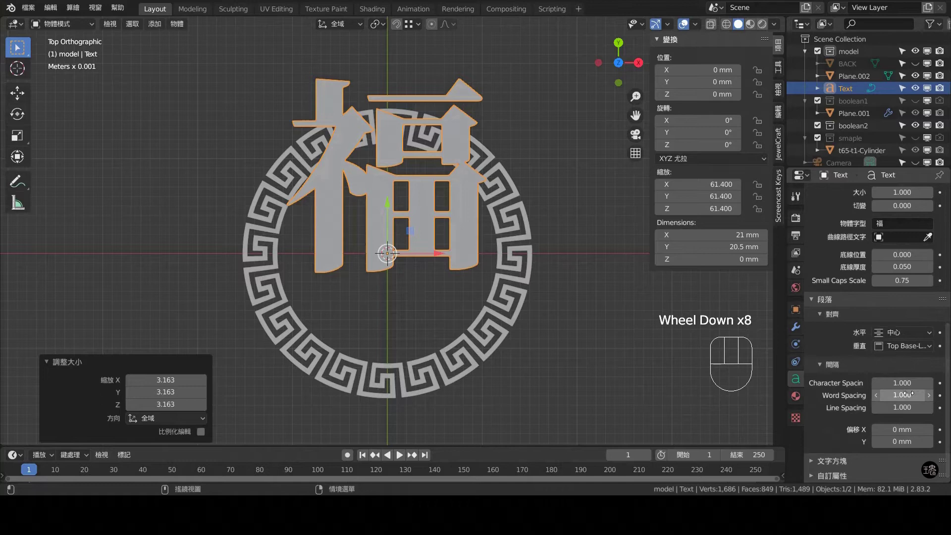
scroll("up", 3)
left_click(174, 26)
left_click_drag(183, 25, 356, 99)
left_click(456, 90)
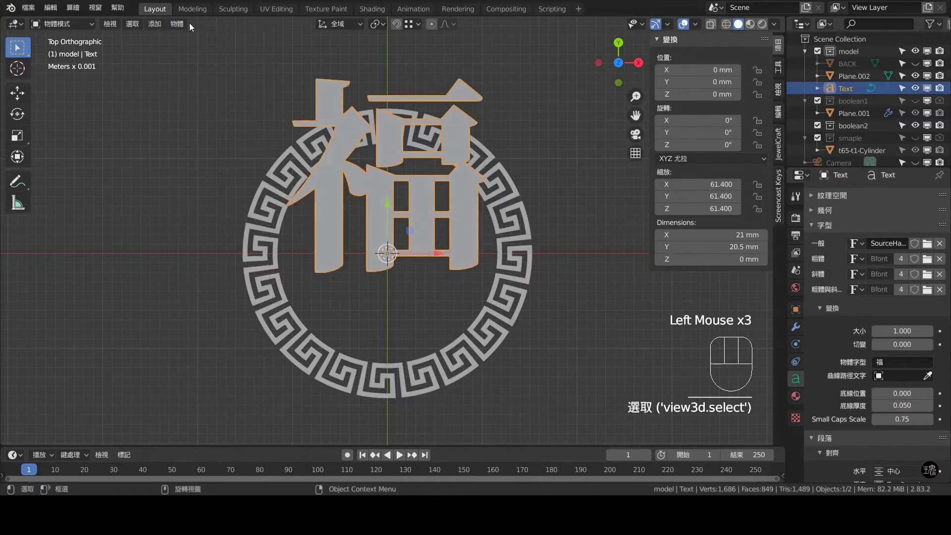
- Convert 福 to a mesh, set its origin to geometry and clear its location to centre it in the ring
left_click_drag(176, 25, 323, 363)
left_click_drag(442, 162, 481, 183)
key("alt+g")
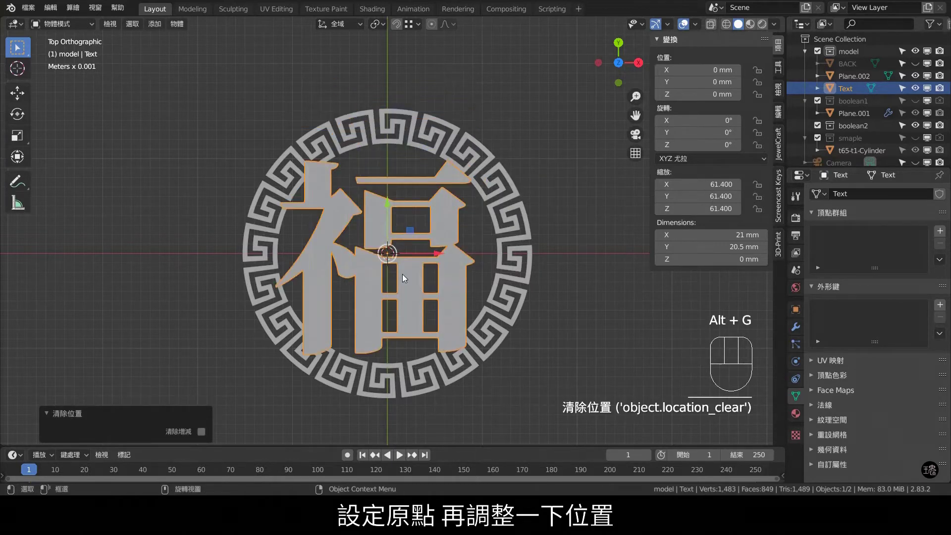
- Nudge 福 into place, shrink it to about 82% to fit inside the ring, and apply rotation and scale
left_click(441, 255)
left_click_drag(399, 209, 493, 241)
key("s")
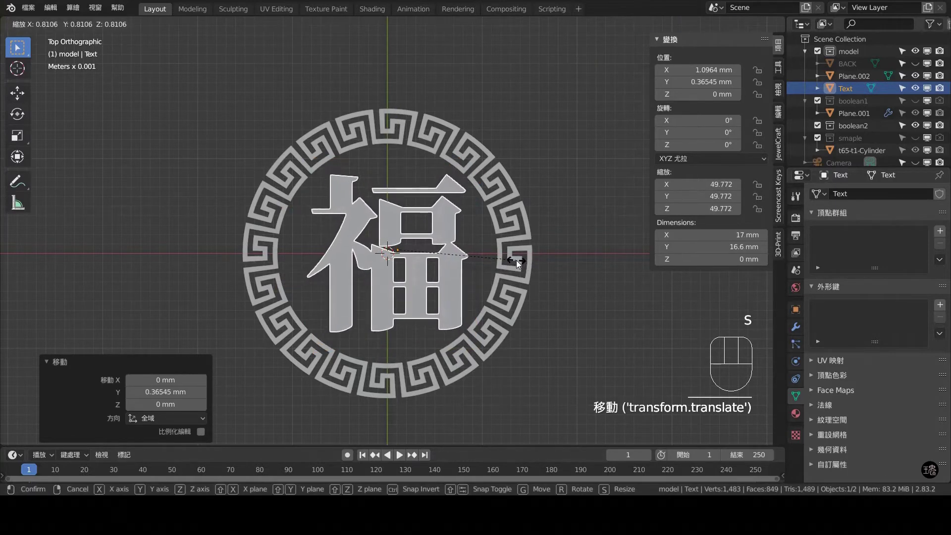
left_click_drag(453, 252, 449, 257)
key("ctrl+a")
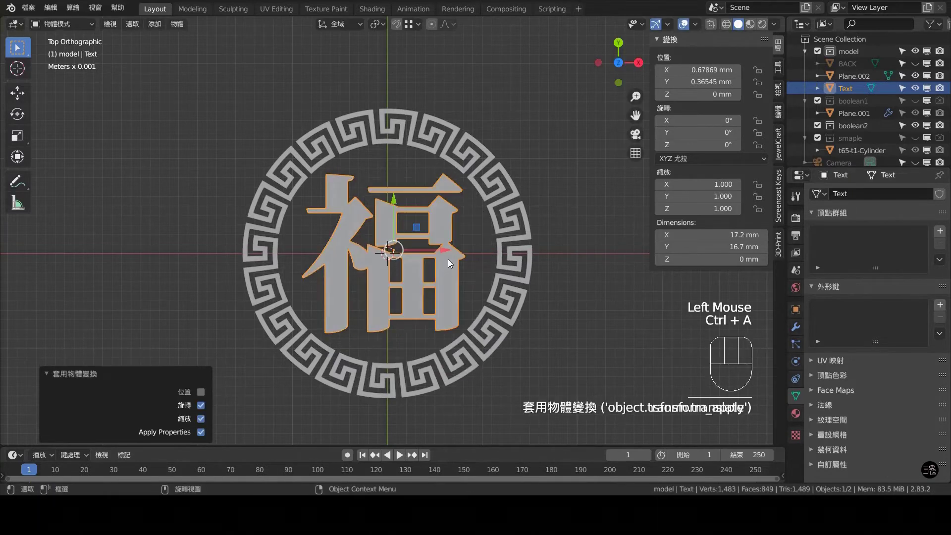
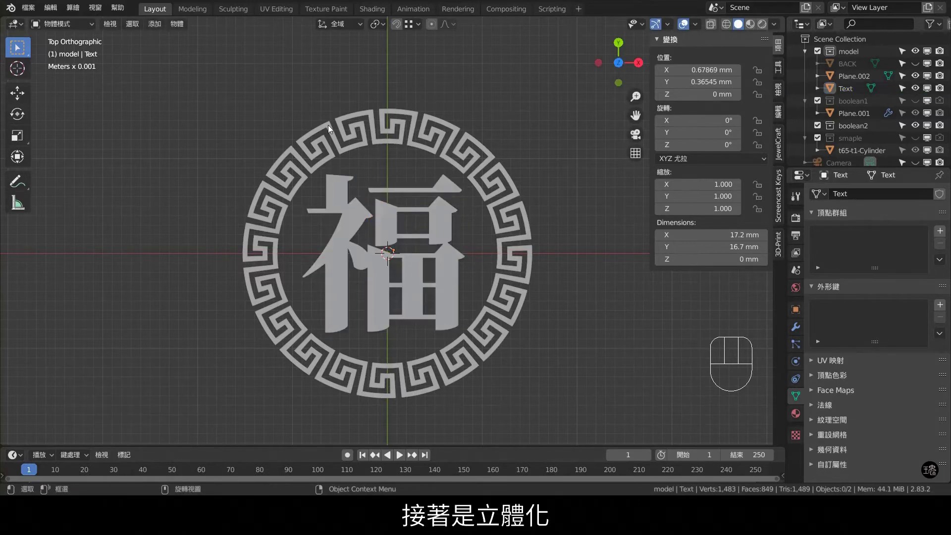
- Give the Greek-key border Plane.002 a Solidify and Bevel modifier and apply its rotation and scale
left_click(329, 131)
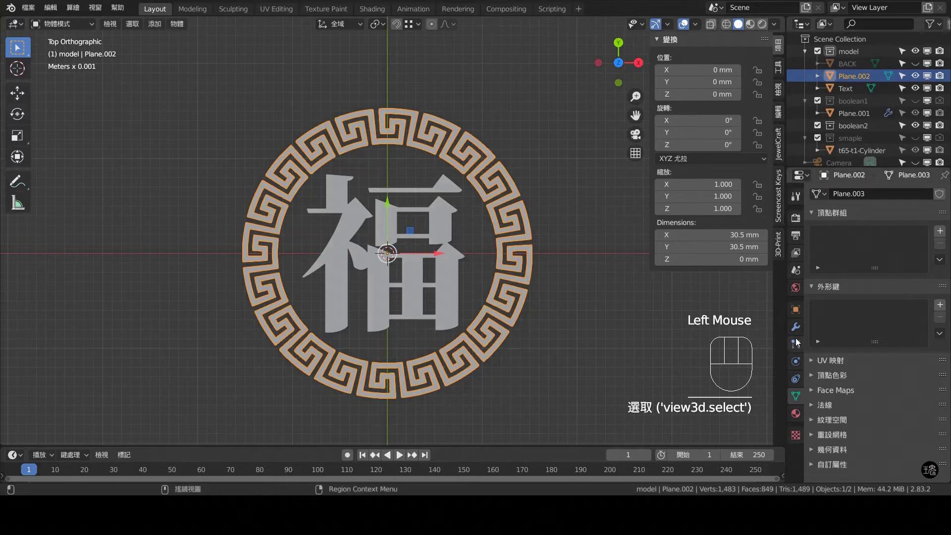
left_click(800, 331)
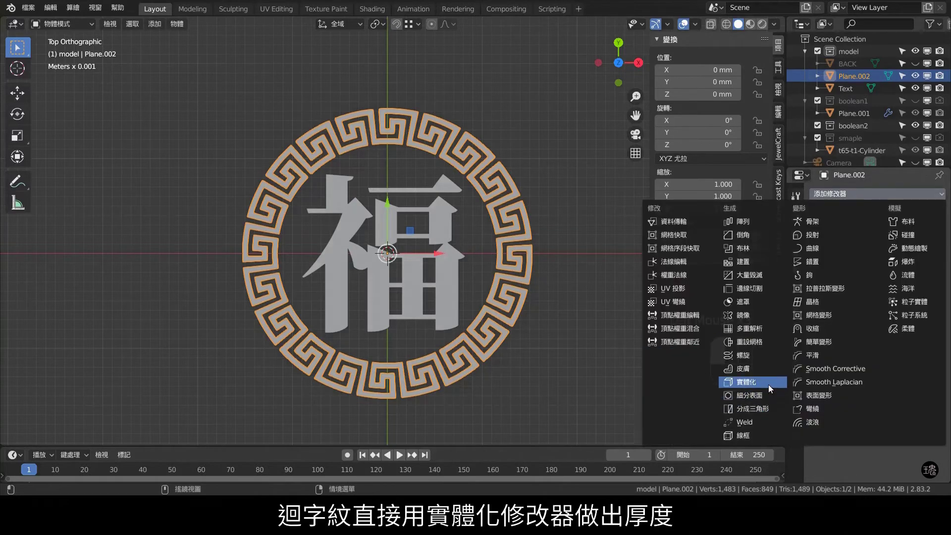
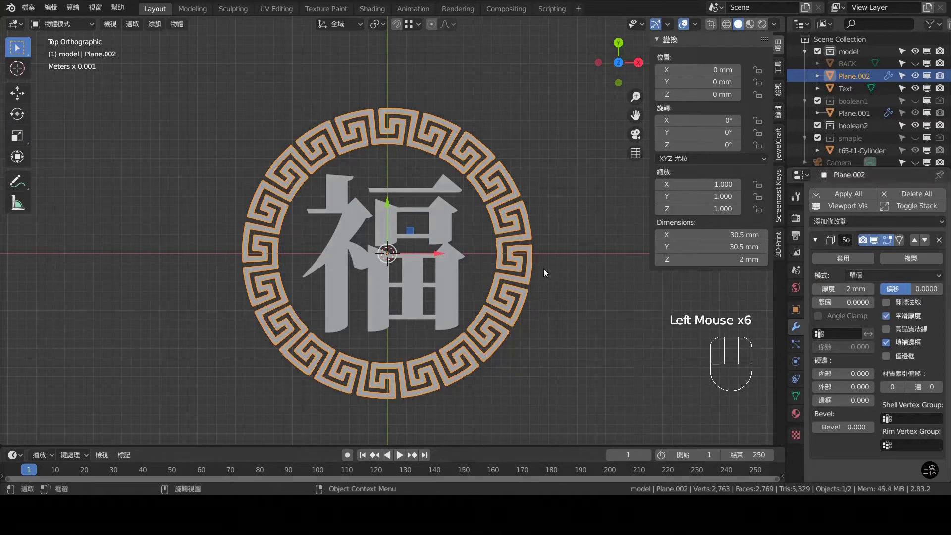
key("ctrl+a")
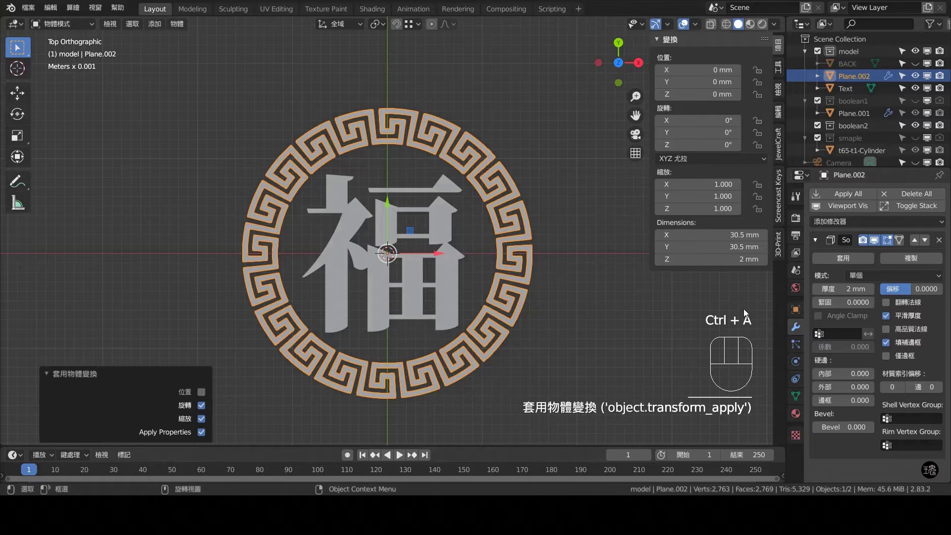
left_click_drag(566, 305, 562, 226)
scroll("up", 3)
left_click(772, 266)
- Add level-2 subdivision to the border and orbit to check its thick rounded walls
middle_click(589, 275)
scroll("up", 3)
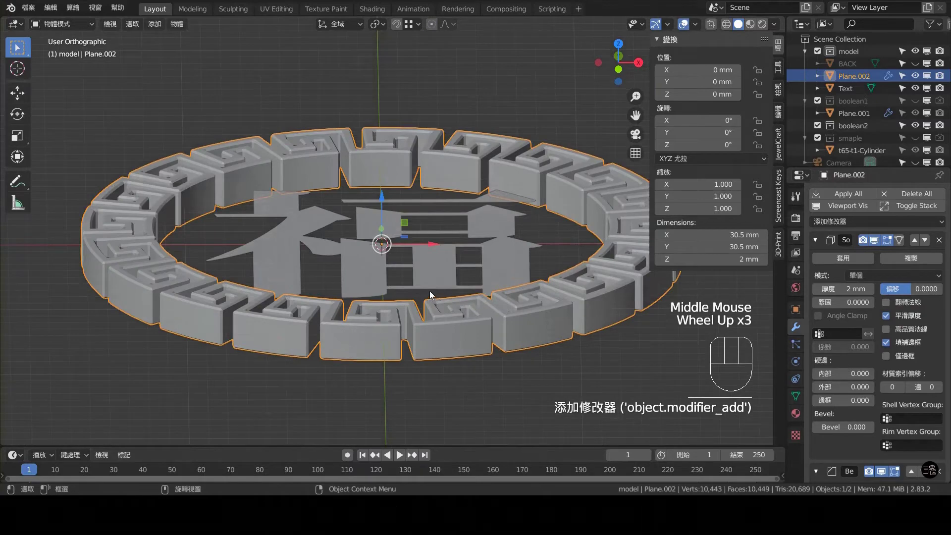
key("ctrl+2")
middle_click(453, 290)
left_click_drag(335, 149, 334, 190)
scroll("down", 3)
left_click_drag(426, 136, 450, 192)
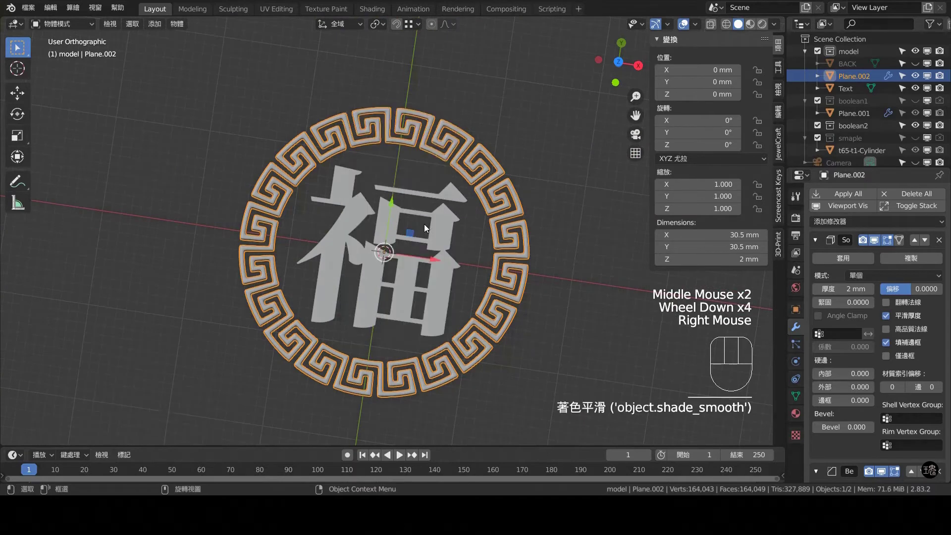
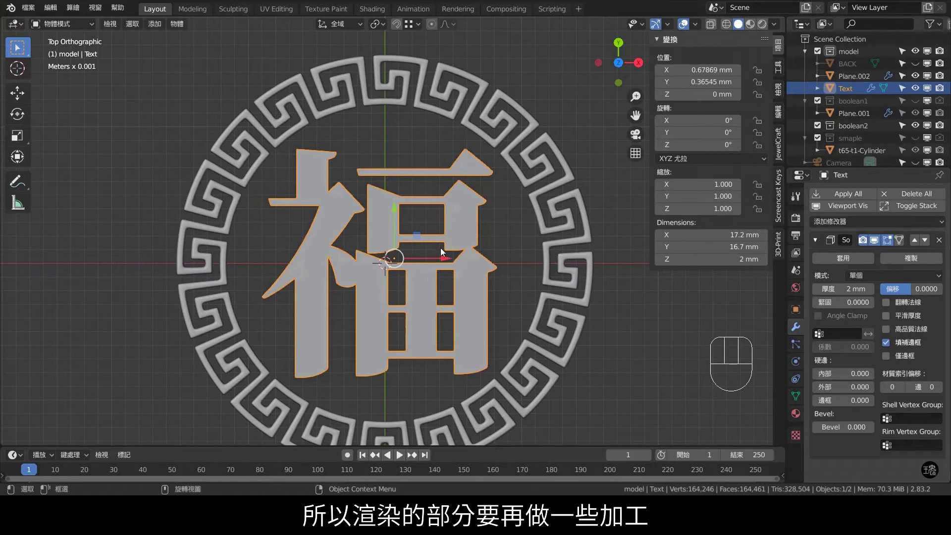
- Duplicate 福 as working copy Text-r, remove its modifier and decimate it to about 78 vertices
key("shift+d")
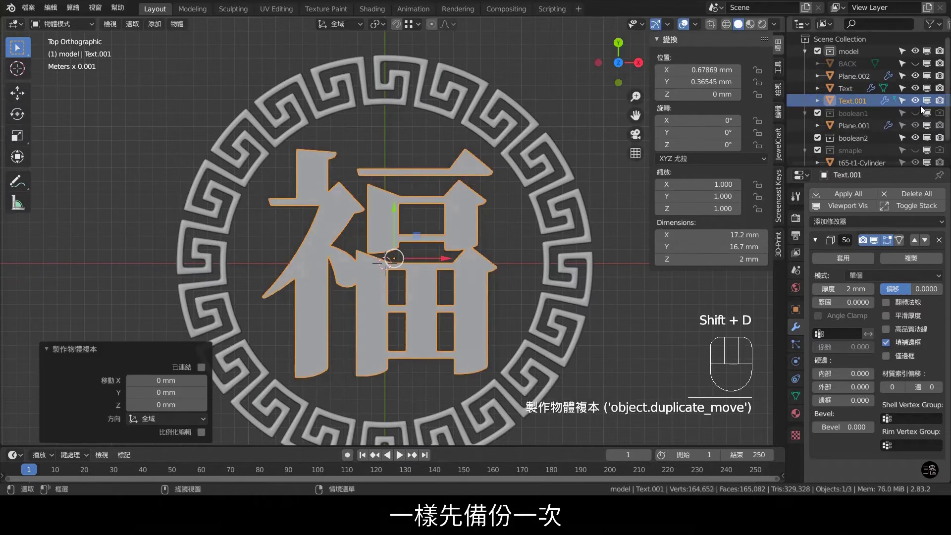
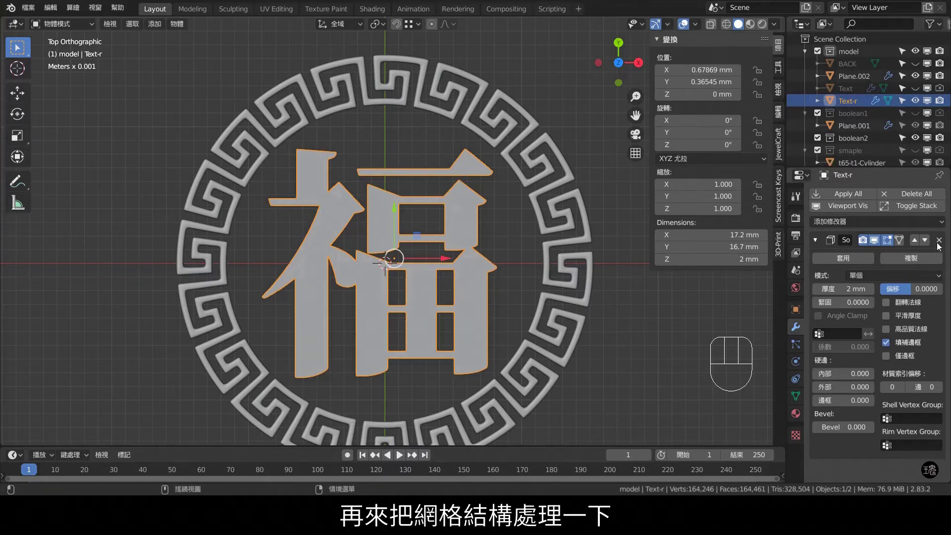
left_click(939, 245)
left_click(859, 203)
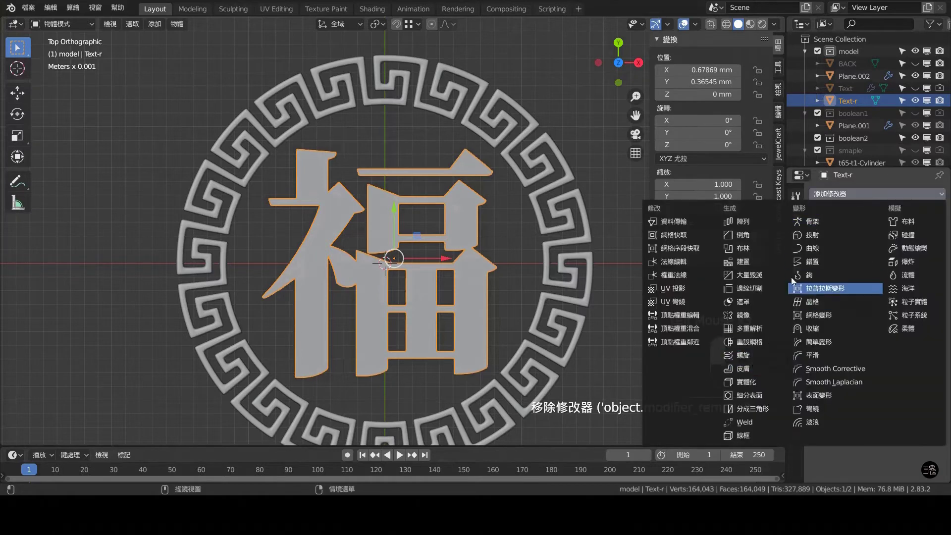
left_click(782, 279)
left_click_drag(897, 291, 880, 272)
left_click(859, 263)
- Inspect Text-r's large-triangle mesh structure in Edit Mode
key("Tab")
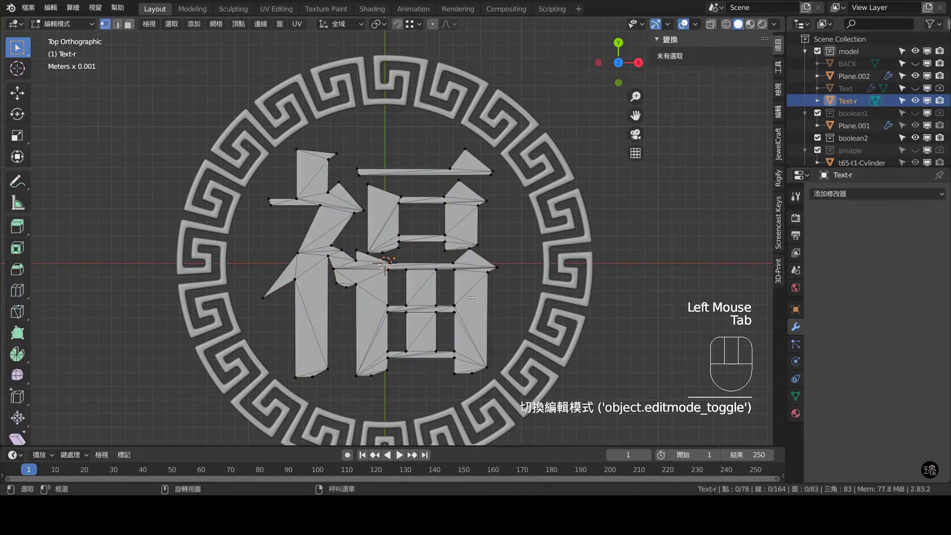
key("Tab")
key("shift+a")
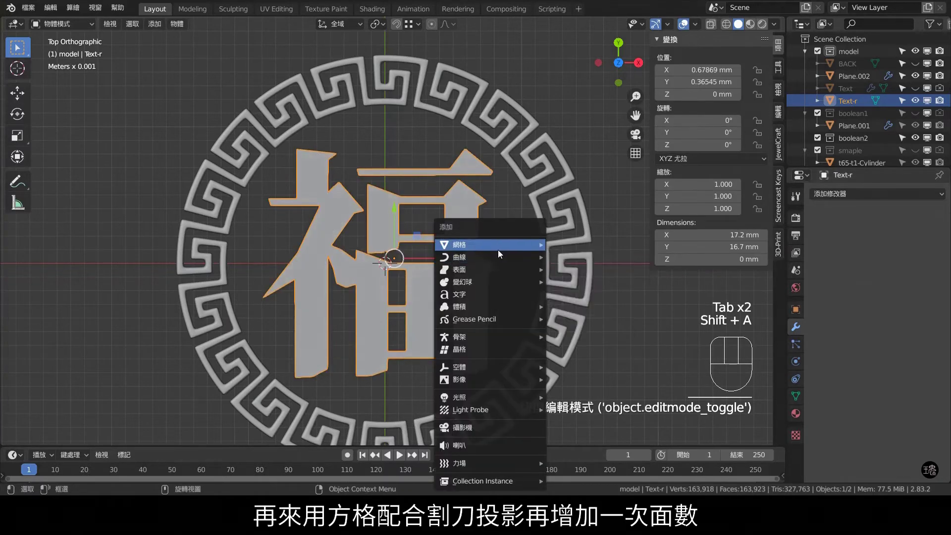
- Add a cutter plane over the character and subdivide it into a regular grid
key("s")
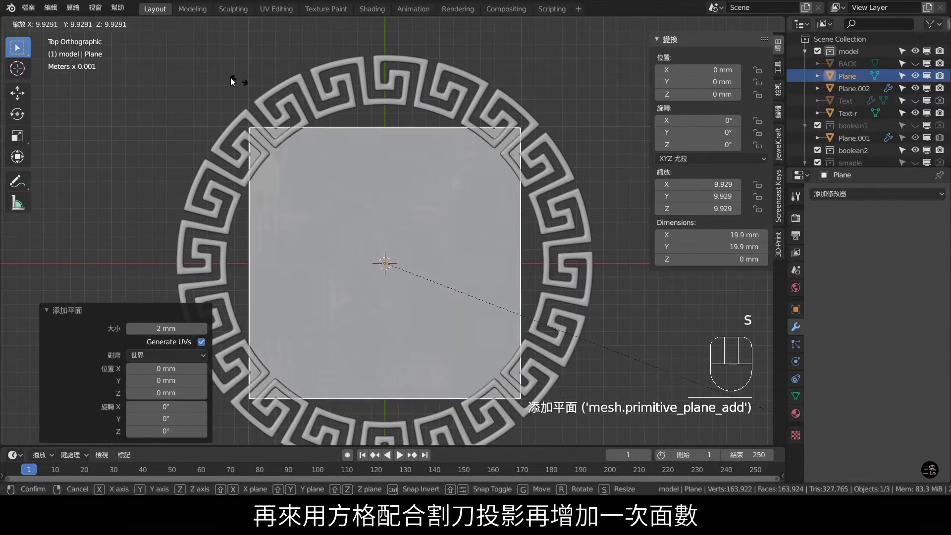
key("Tab")
right_click(459, 189)
double_click(205, 354)
double_click(206, 354)
left_click(205, 353)
double_click(205, 354)
key("x")
key("Tab")
- Select the grid plane together with Text-r and enter the character's mesh for cutting
left_click(502, 205)
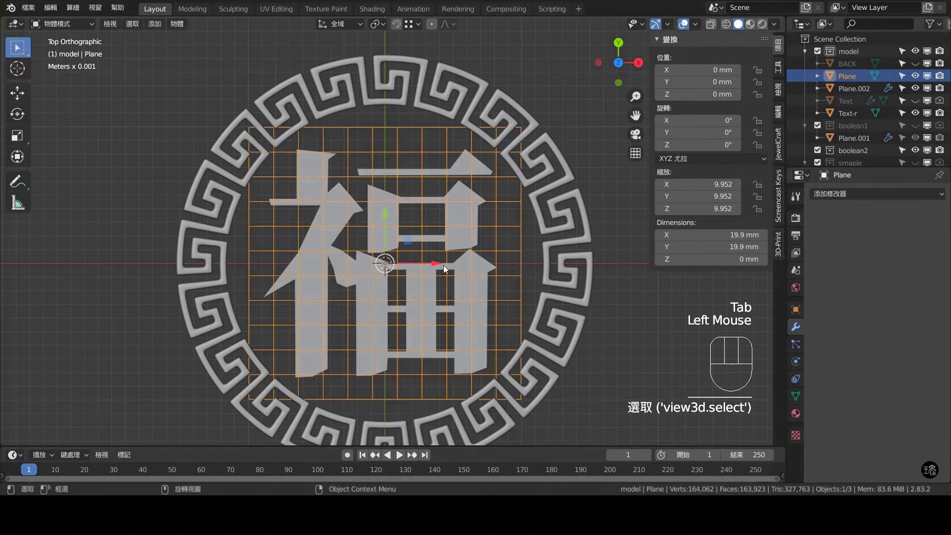
left_click_drag(435, 266, 418, 265)
left_click_drag(375, 215, 427, 240)
left_click(477, 194)
key("Tab")
left_click(223, 27)
key("Tab")
- Knife Project the grid onto 福, leaving about 409 vertices, then delete the cutter plane
left_click(431, 132)
left_click(432, 138)
key("x")
left_click(439, 170)
key("Tab")
key("1")
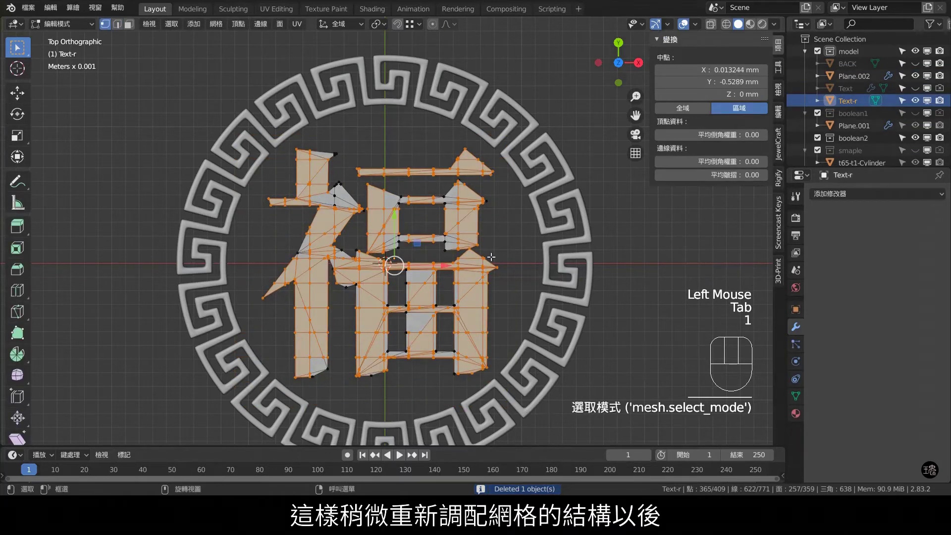
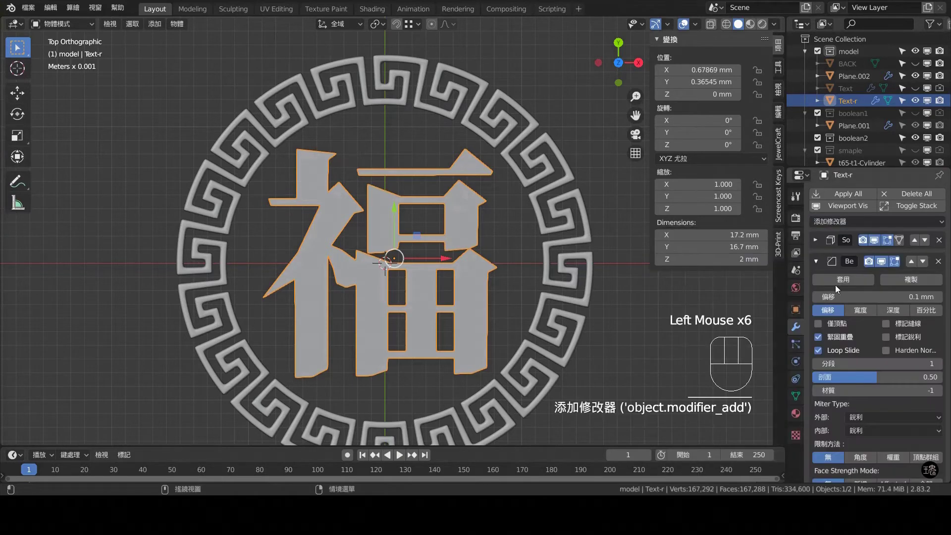
- Shade Text-r smooth and add a Subdivision Surface modifier with Ctrl+2
left_click(818, 262)
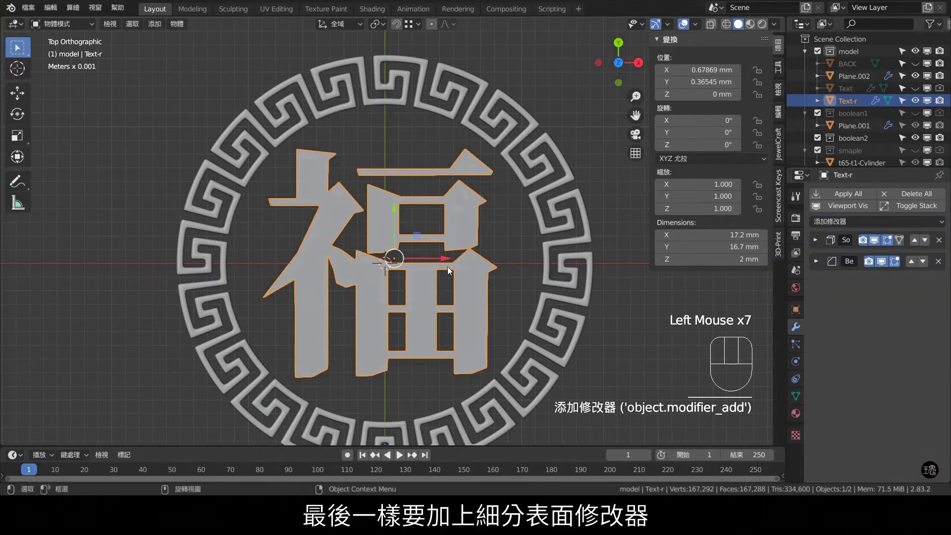
key("ctrl+2")
scroll("up", 3)
left_click_drag(480, 242, 486, 228)
scroll("up", 3)
middle_click(288, 186)
scroll("up", 3)
scroll("down", 3)
- Orbit around the character's bevelled edges, then return to the top-down view
left_click_drag(376, 191, 452, 195)
left_click_drag(450, 194, 410, 260)
scroll("down", 3)
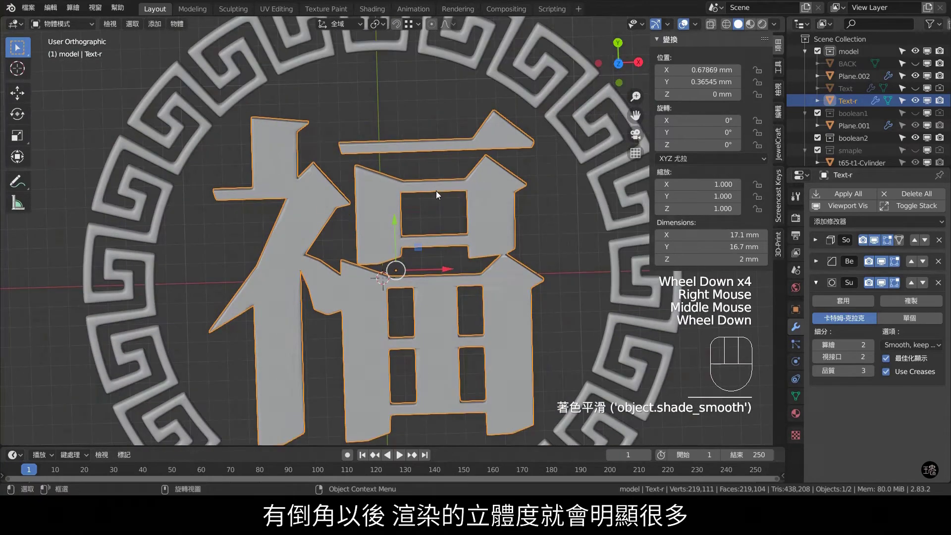
key("KP_7")
scroll("down", 3)
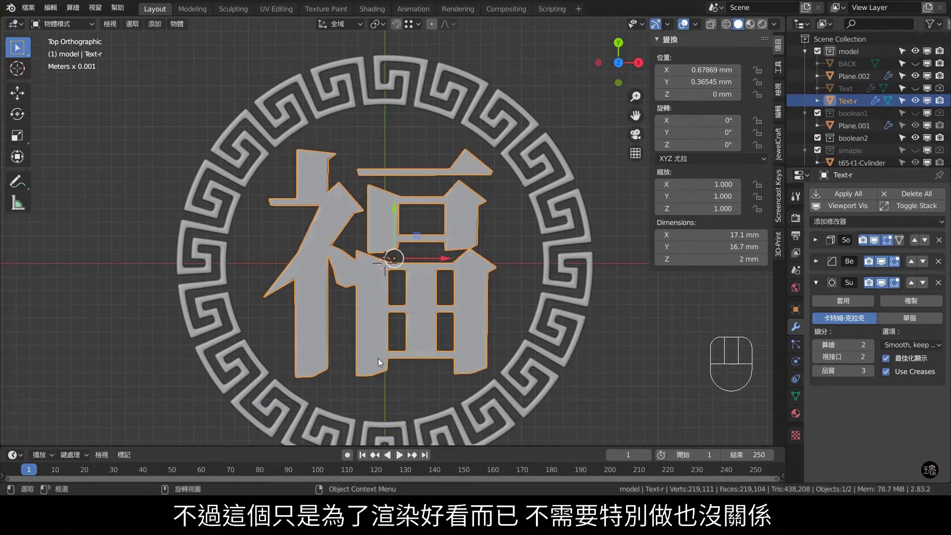
scroll("up", 3)
- Add a 32-vertex circle with subdivision and scale it about 9.8 times to sit inside the border
key("shift+a")
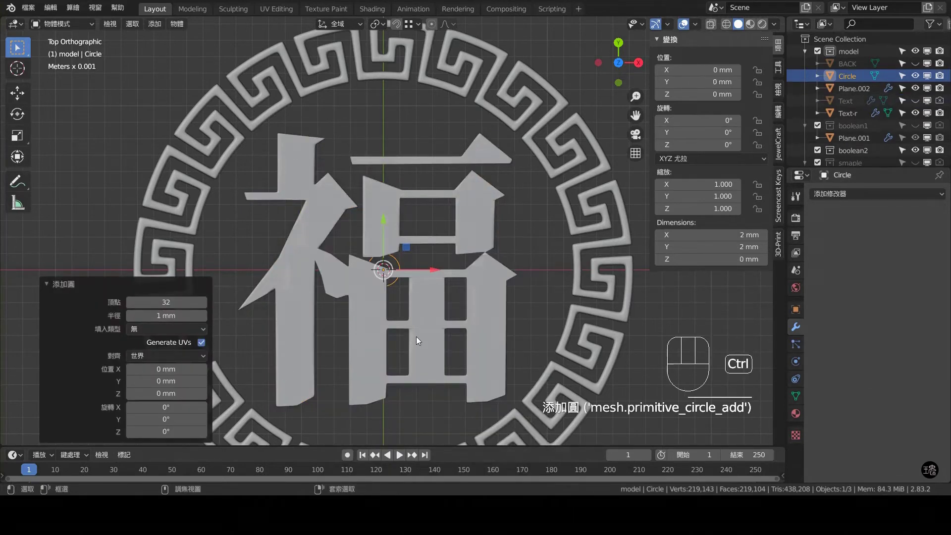
key("ctrl+2")
key("s")
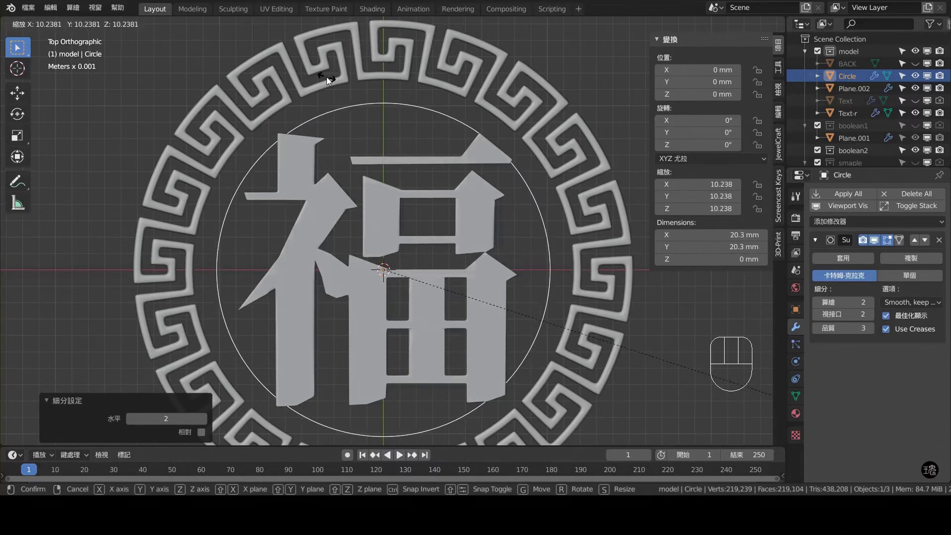
left_click(492, 155)
key("s")
left_click(484, 141)
key("s")
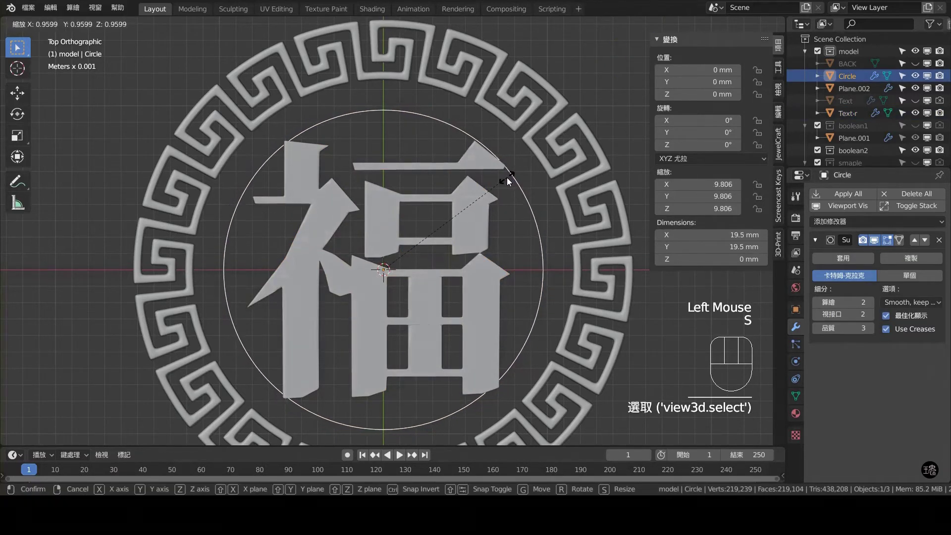
- Apply the circle's transforms, select all its vertices and offset-extrude the edges outward into a ring
key("ctrl+a")
key("Tab")
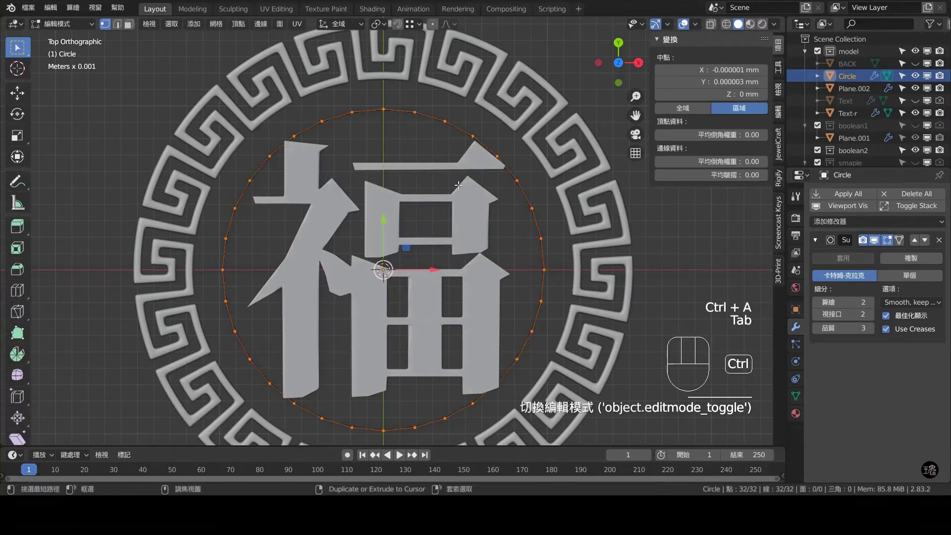
key("ctrl+e")
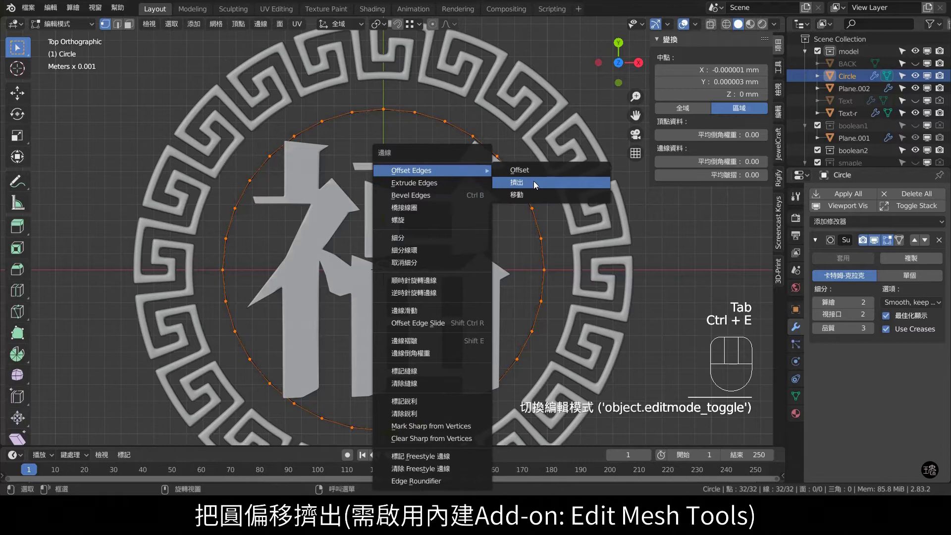
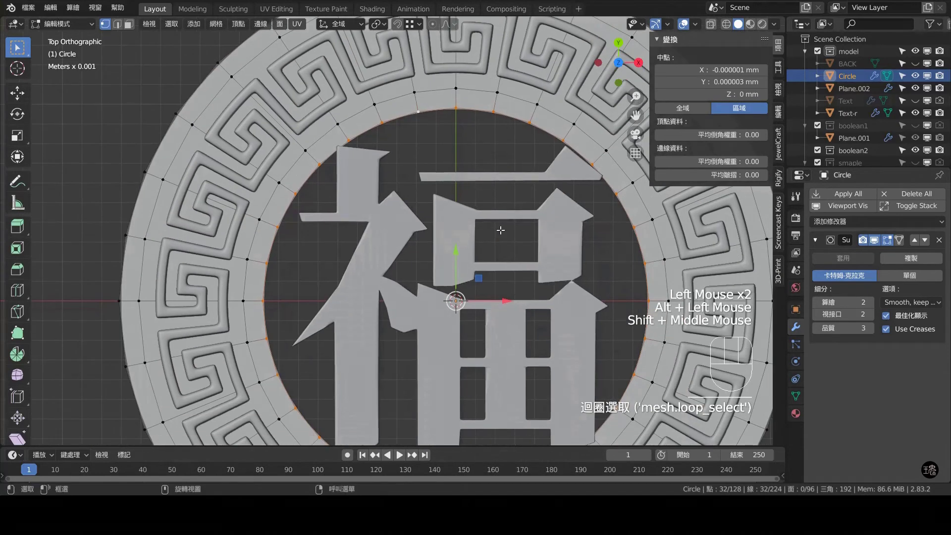
- Fill the disc centre with concentric inset rings of faces and switch to face select
key("f")
key("i")
scroll("down", 3)
scroll("up", 3)
key("3")
- Select the outer rim and inner ring face loops and view the base from the front
left_click(322, 131)
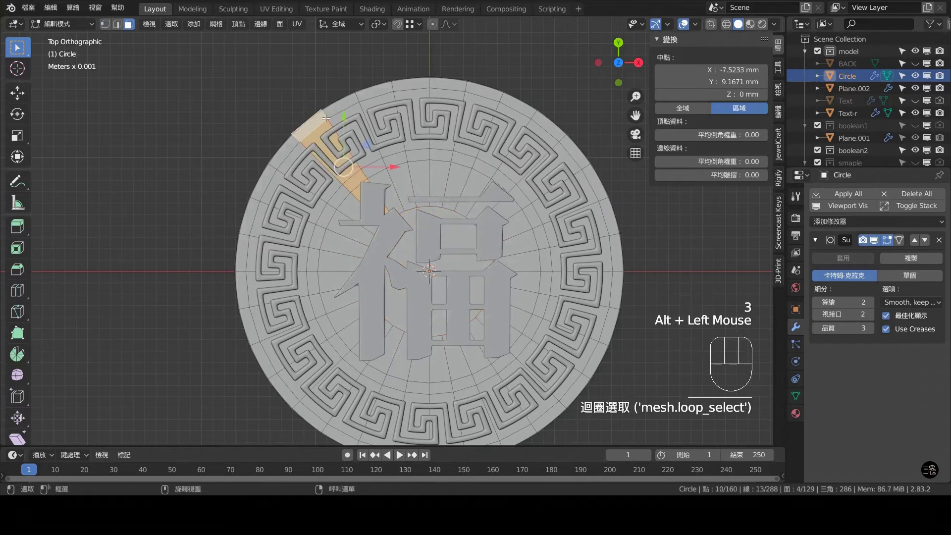
left_click(323, 112)
left_click(366, 172)
key("KP_1")
key("KP_7")
left_click(295, 134)
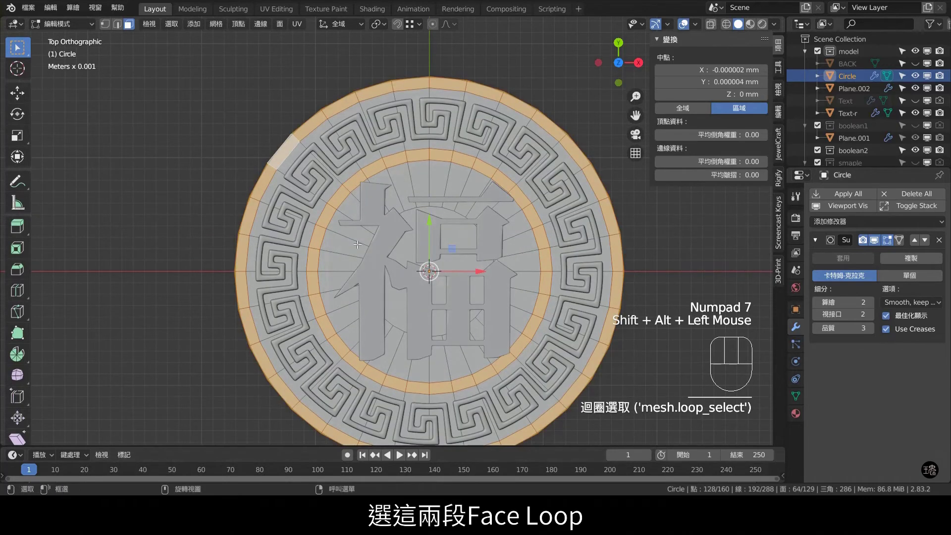
key("KP_1")
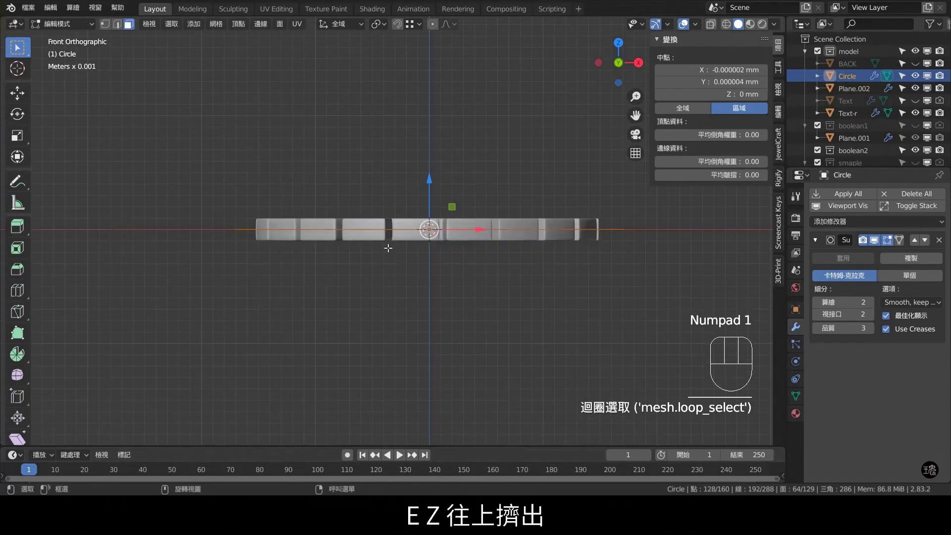
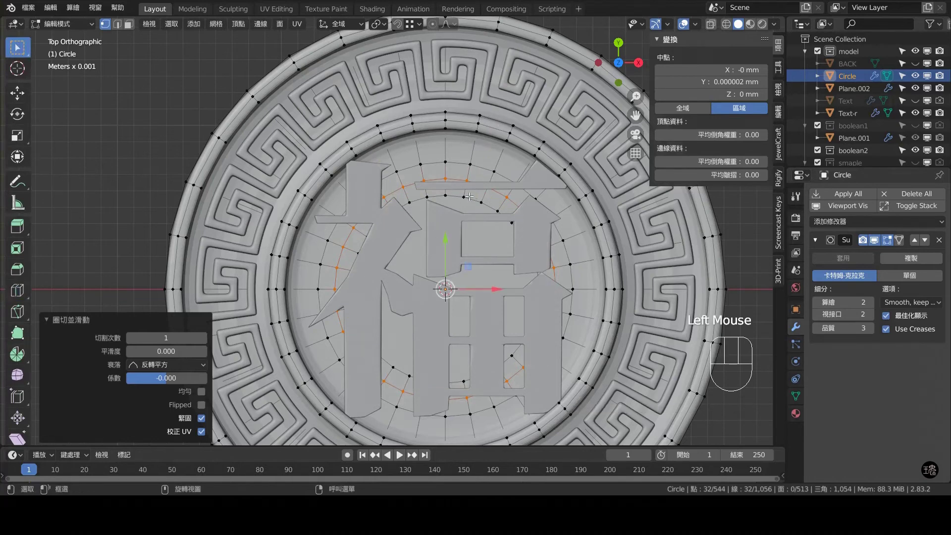
- Add edge loops across the base disc and near the meander border with Ctrl+R loop cuts
key("ctrl+z")
key("ctrl+z")
key("ctrl+r")
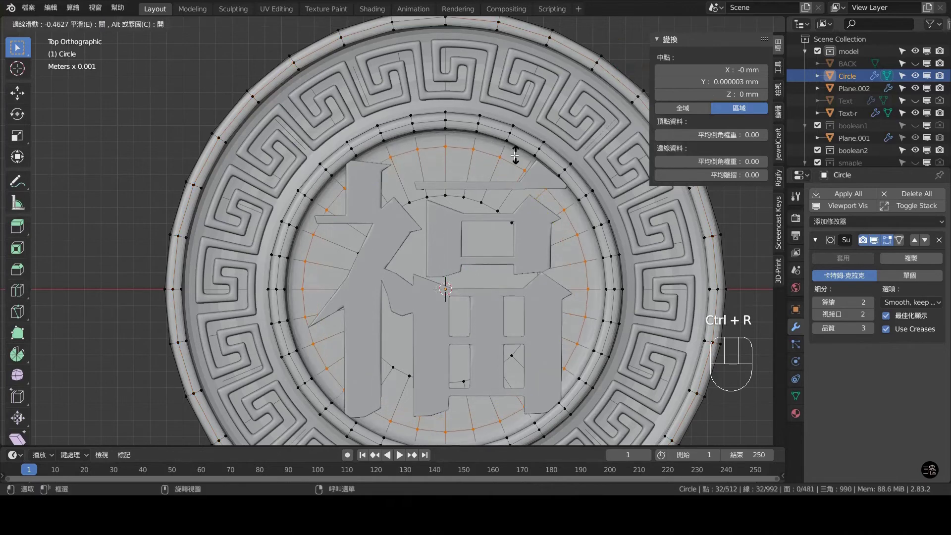
key("ctrl+r")
key("ctrl+r")
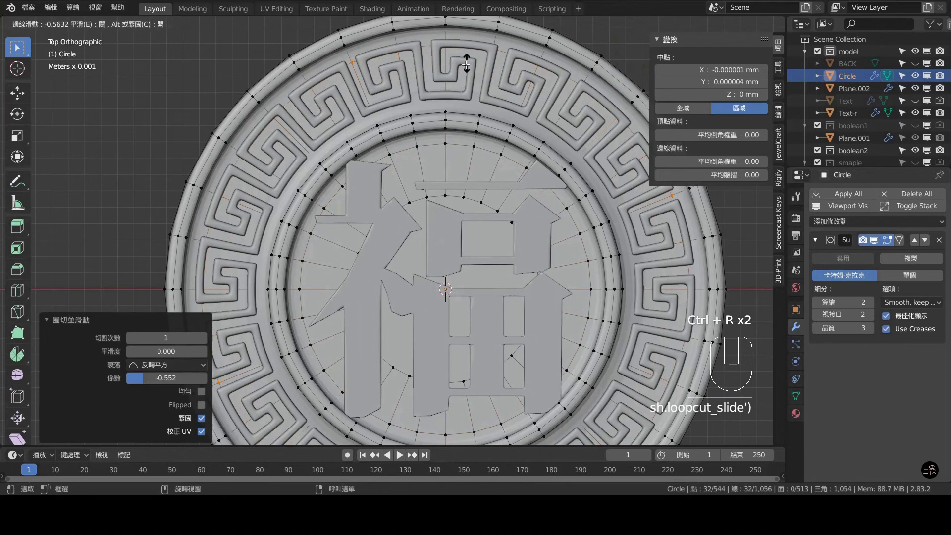
key("ctrl+r")
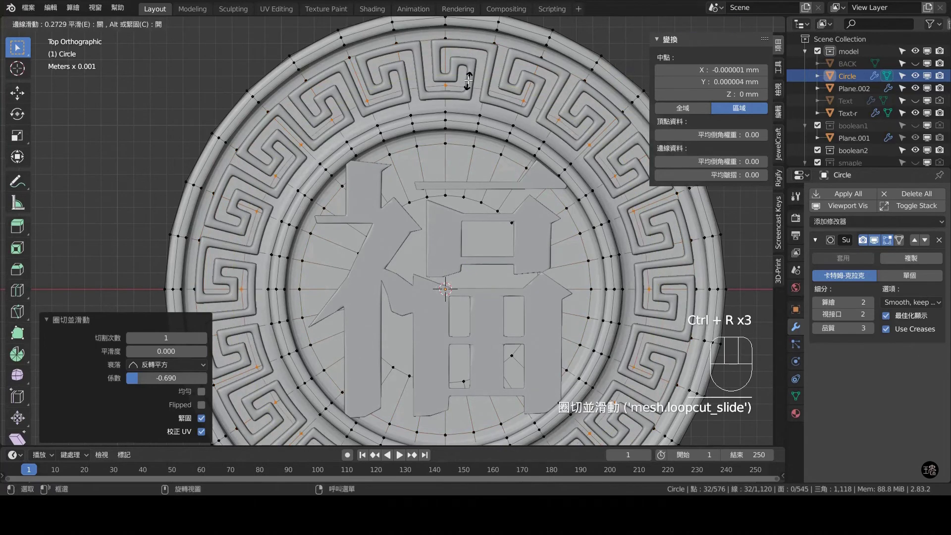
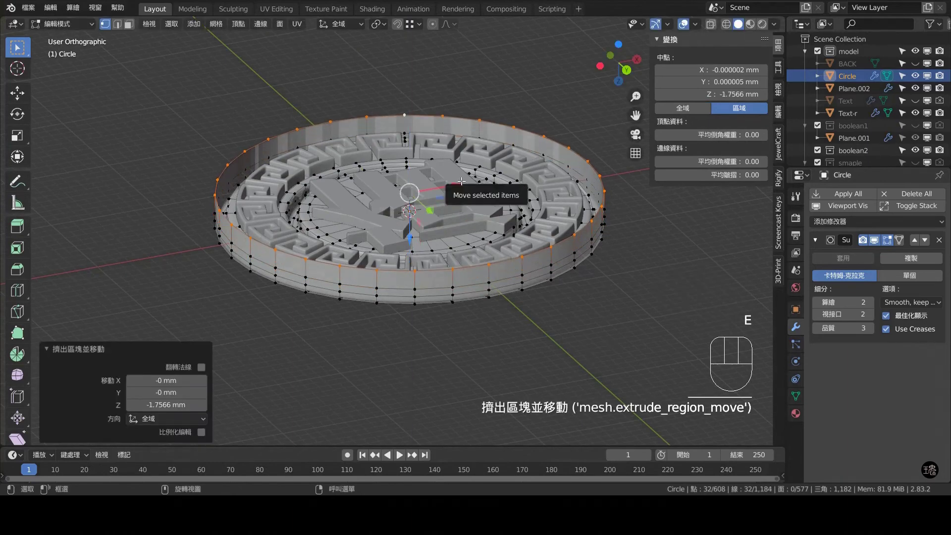
- Inset the bottom face of the base by about 2.741 mm to seal it
key("f")
key("i")
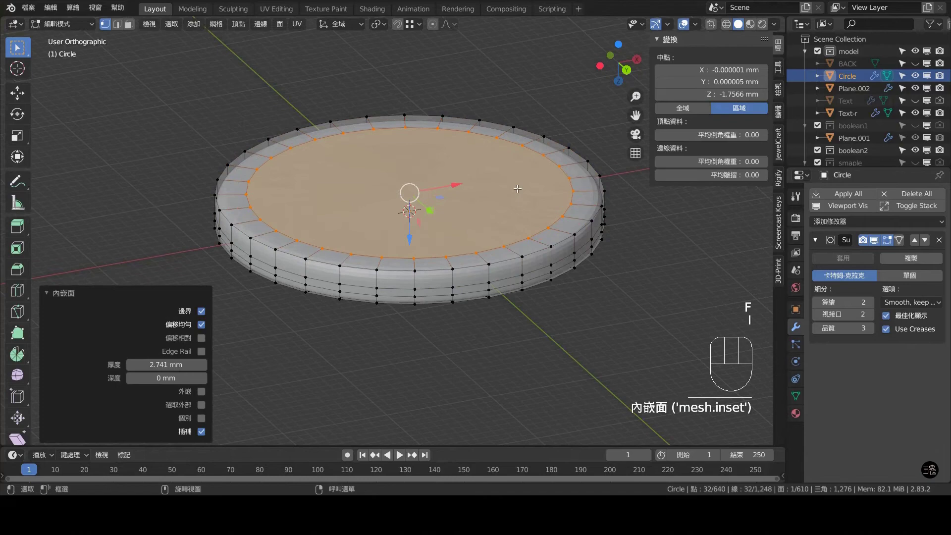
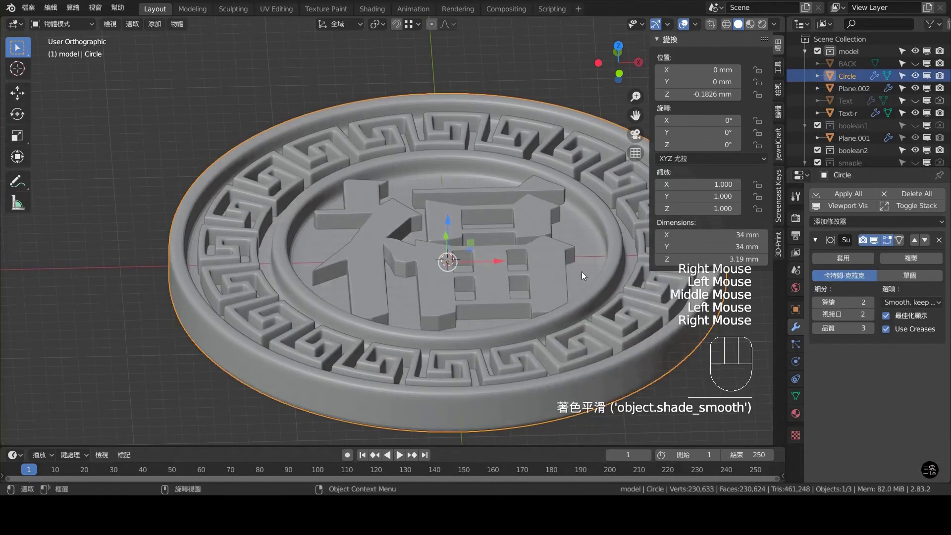
left_click_drag(544, 184, 540, 246)
scroll("down", 3)
left_click_drag(514, 267, 518, 232)
scroll("up", 3)
left_click_drag(455, 247, 447, 216)
scroll("down", 3)
middle_click(422, 206)
scroll("up", 3)
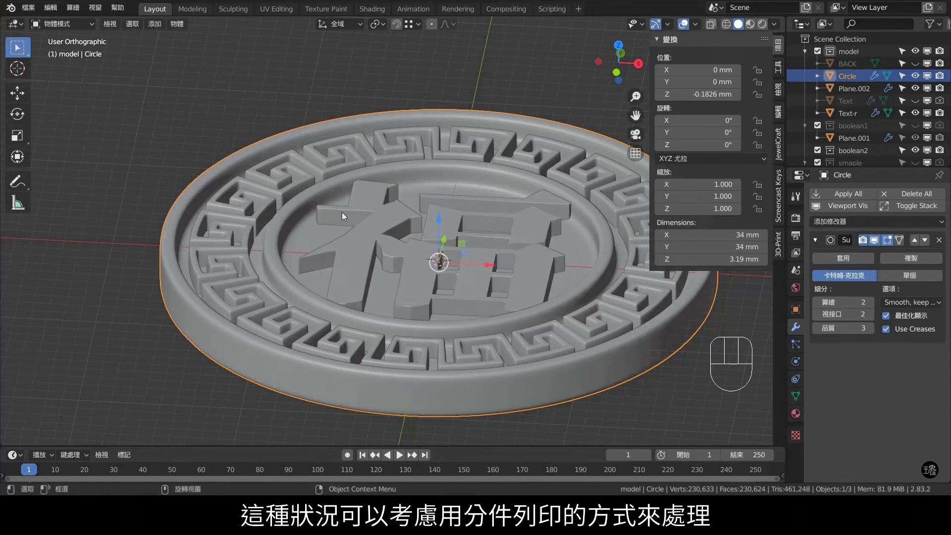
left_click(300, 134)
left_click(331, 156)
left_click(432, 216)
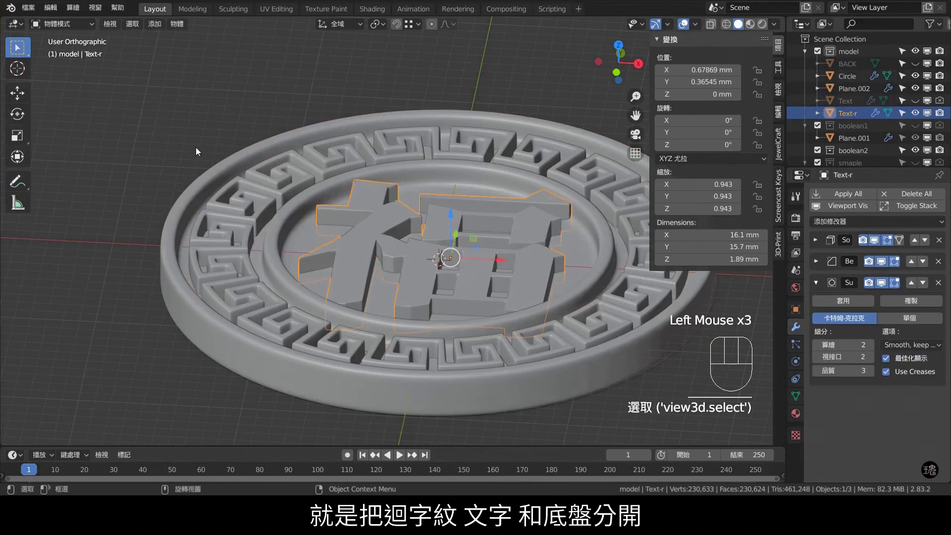
left_click_drag(451, 257, 453, 246)
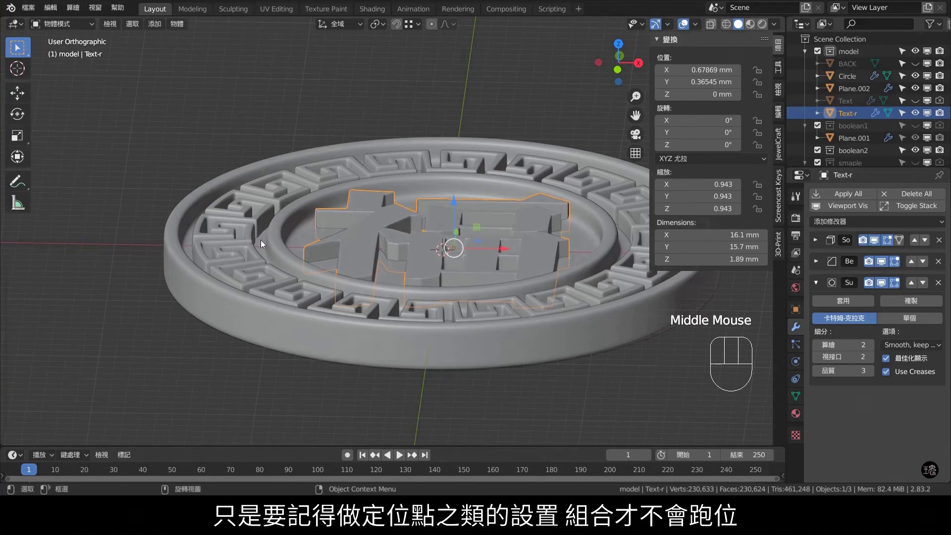
left_click_drag(542, 203, 552, 230)
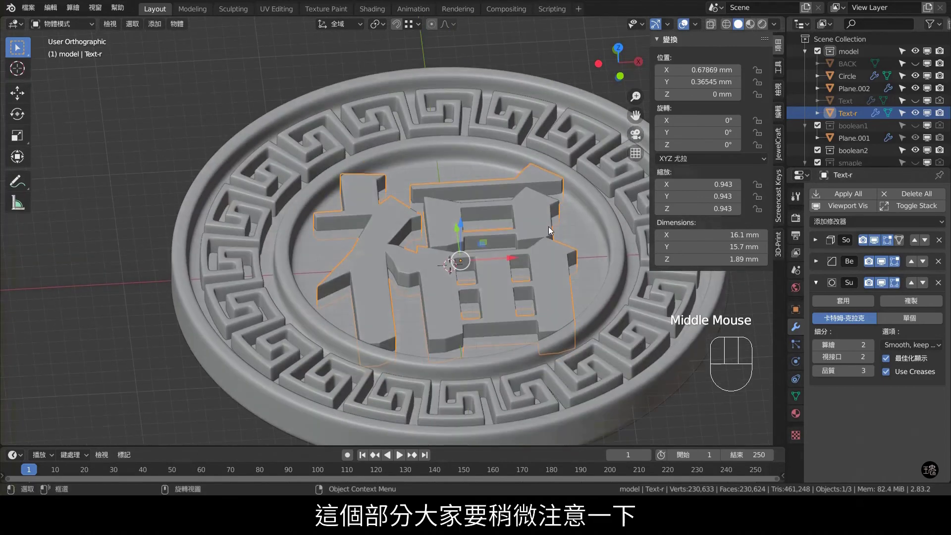
key("KP_7")
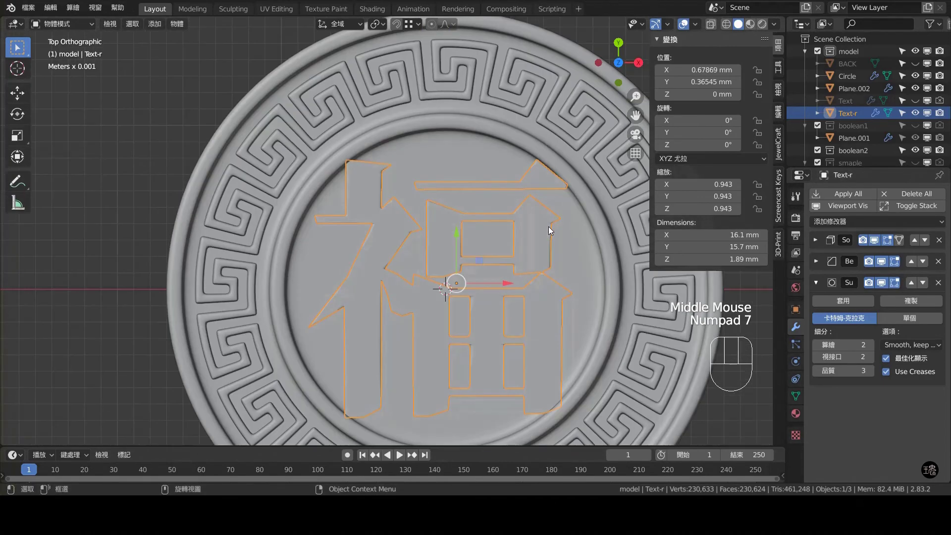
- Recalculate all of the Circle disc's normals outward (Shift+N), then select the Text-r character
scroll("down", 3)
left_click(518, 143)
key("Tab")
key("a")
key("shift+n")
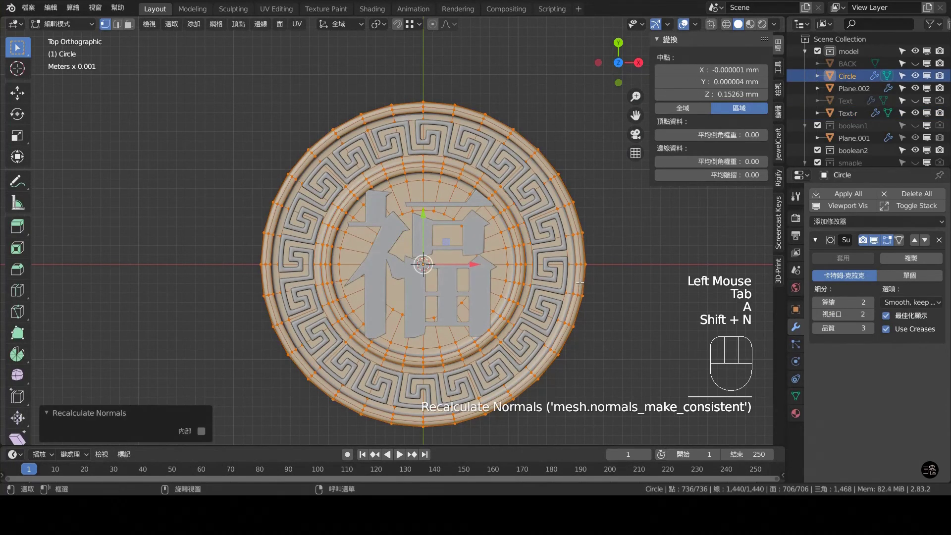
key("Tab")
left_click(475, 207)
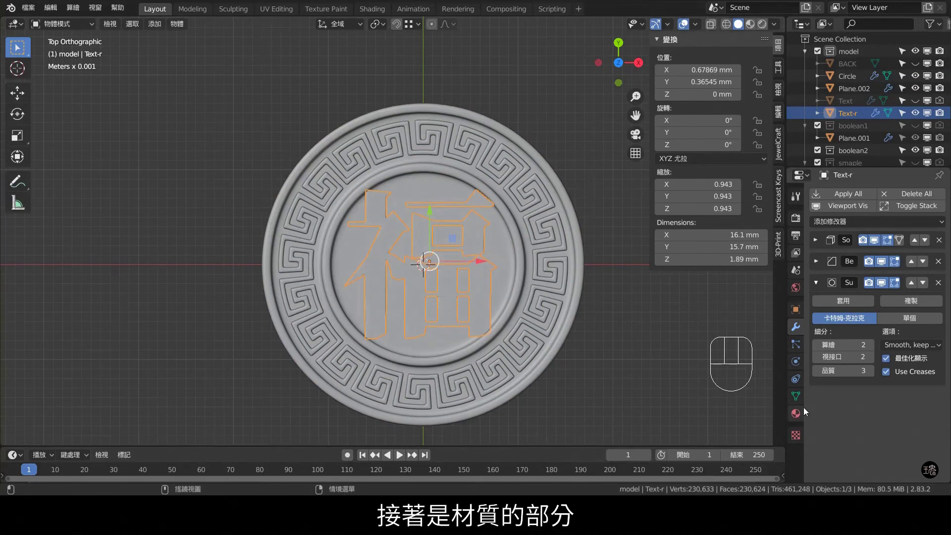
- Assign the existing 'yellow gold' material to the 福 character and the meander border Plane.002
left_click(802, 415)
left_click(826, 246)
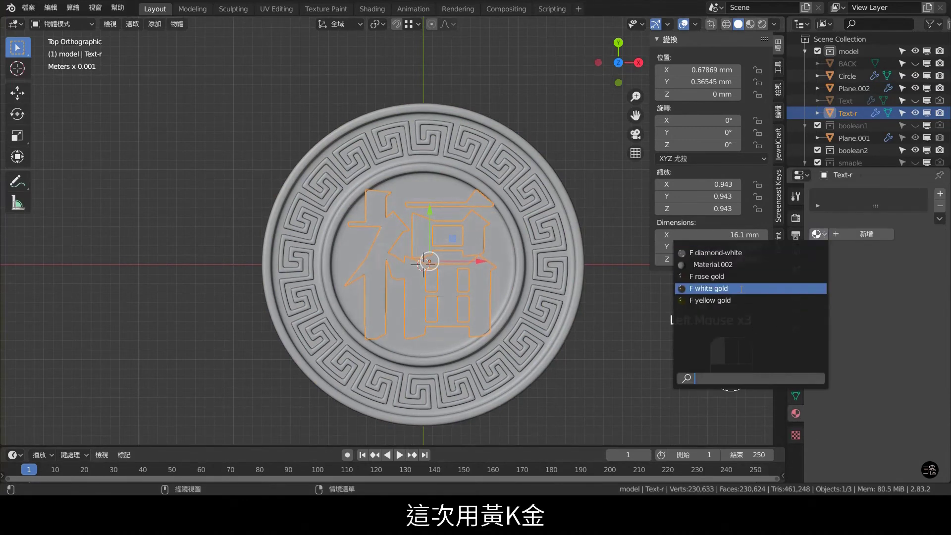
left_click(468, 177)
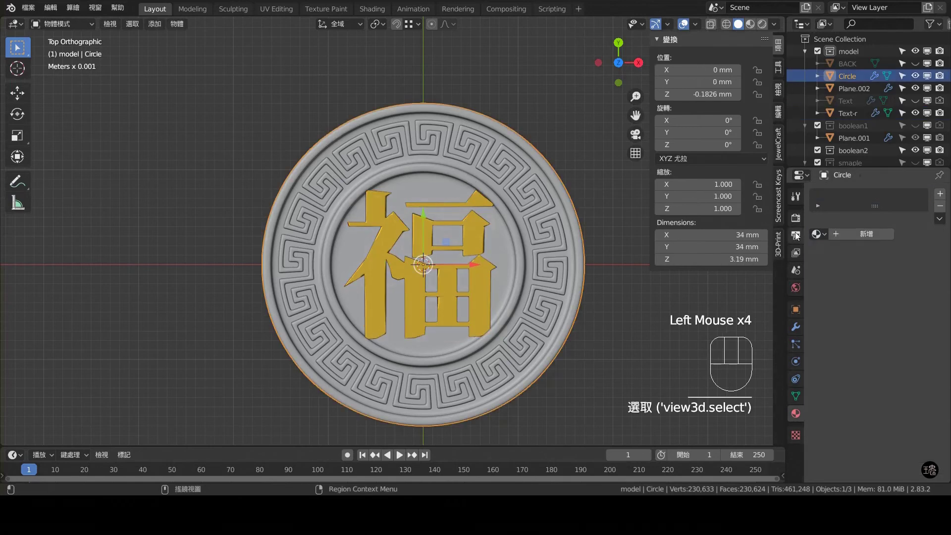
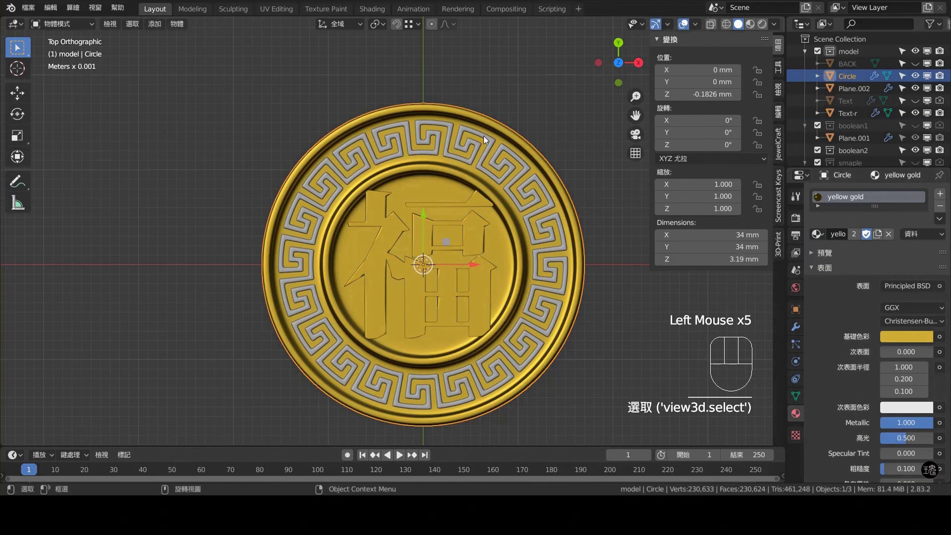
left_click(489, 139)
left_click(821, 235)
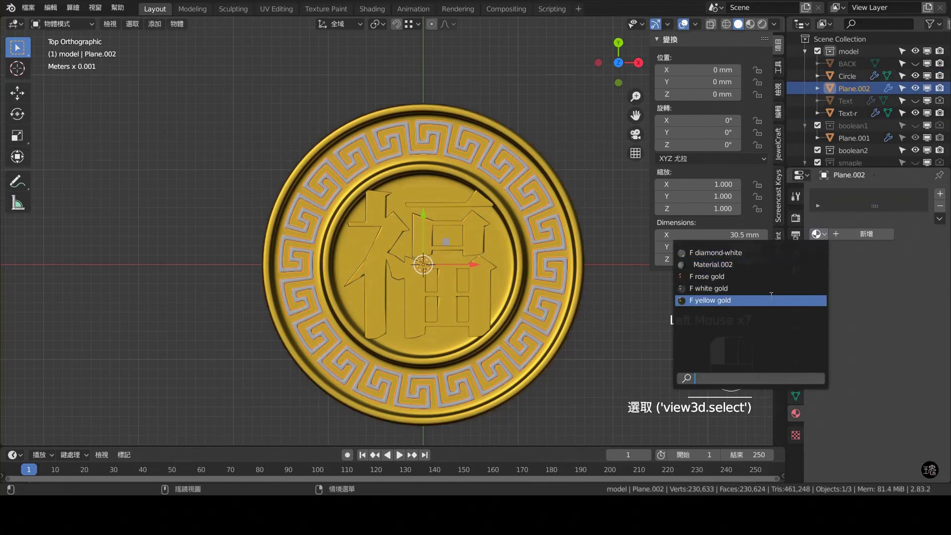
middle_click(560, 218)
scroll("up", 3)
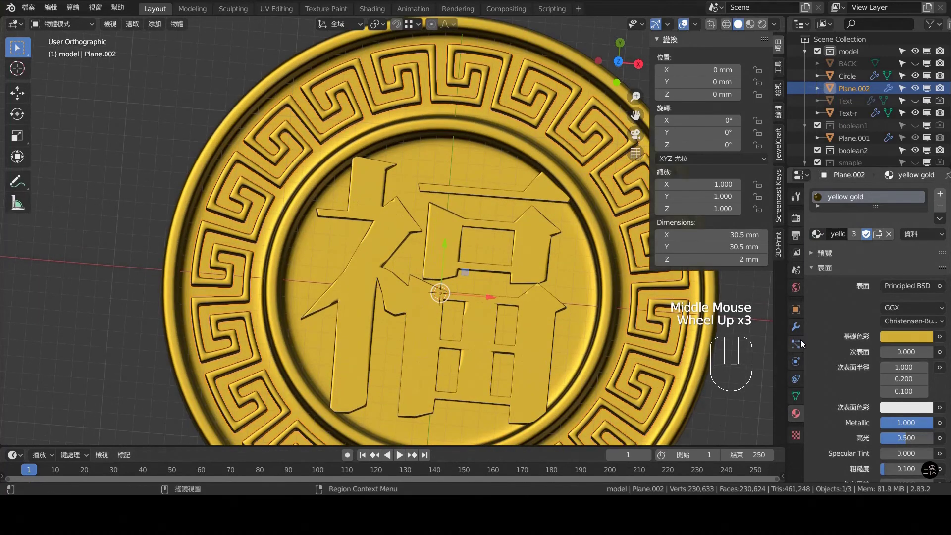
- Set Plane.002's Bevel modifier Segments to 3 and return to a straight-on view of the coin
left_click(802, 332)
scroll("down", 3)
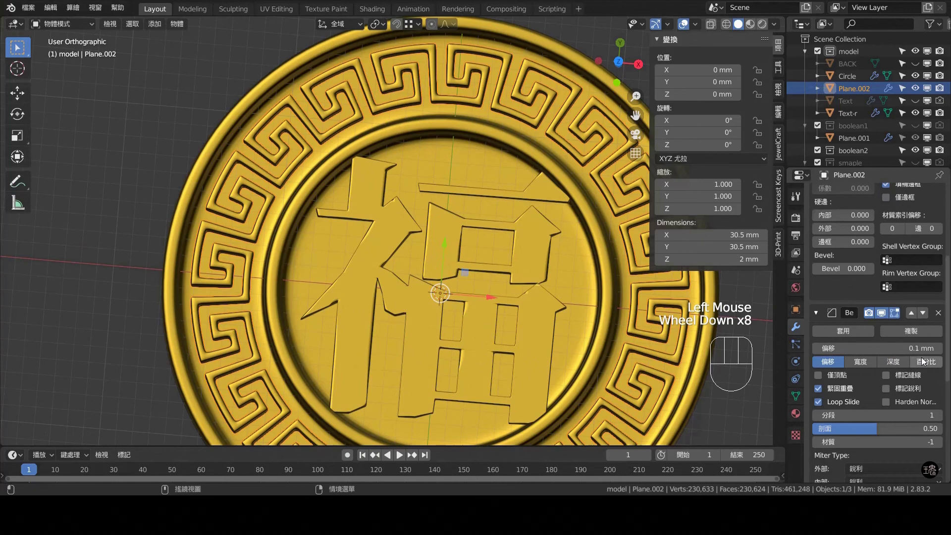
left_click(942, 418)
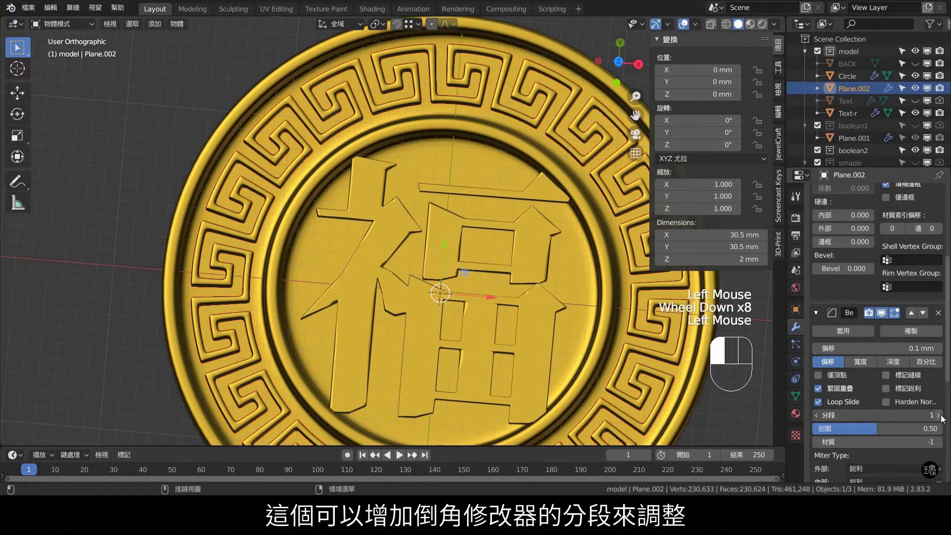
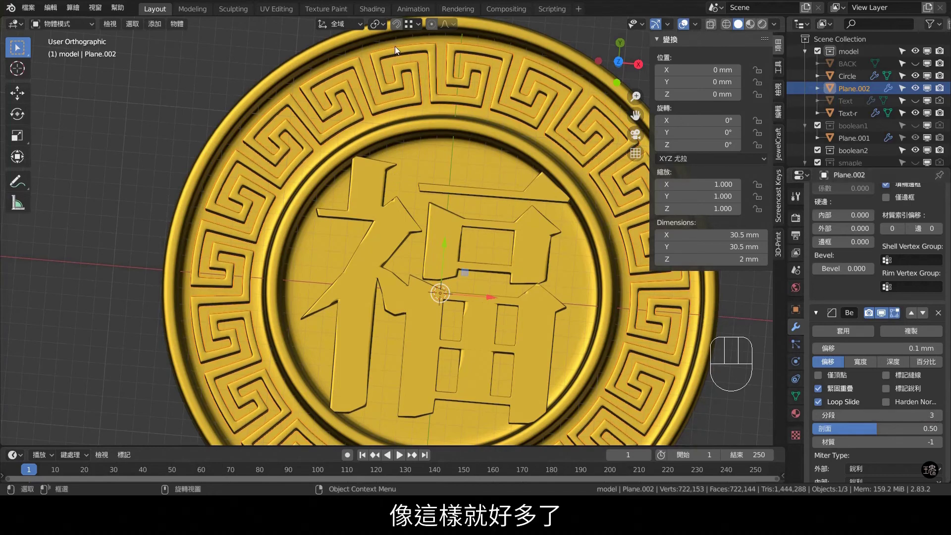
left_click_drag(439, 131, 443, 119)
scroll("down", 3)
left_click_drag(453, 131, 421, 151)
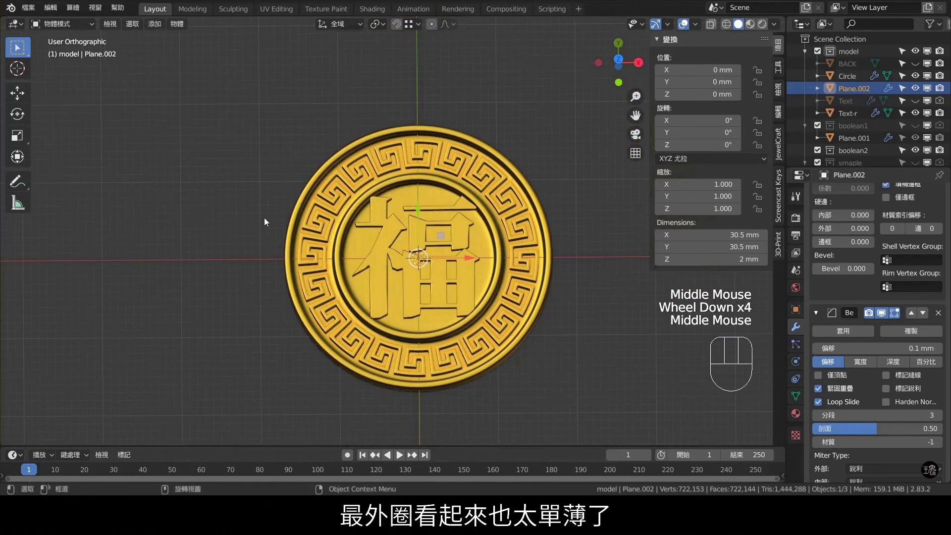
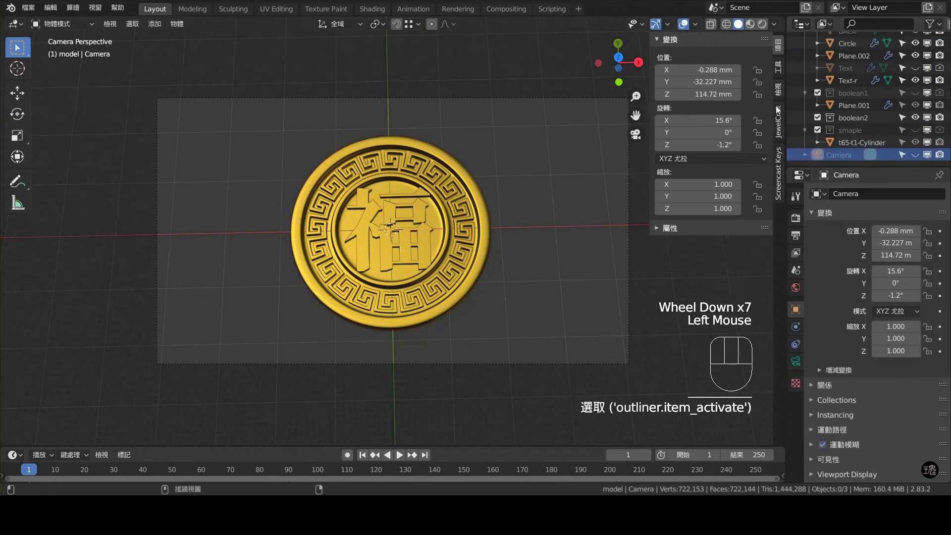
- Select the Camera and enable Lock Camera to View in the N-panel View settings
left_click(782, 80)
left_click(782, 89)
left_click(764, 192)
left_click_drag(514, 236, 512, 235)
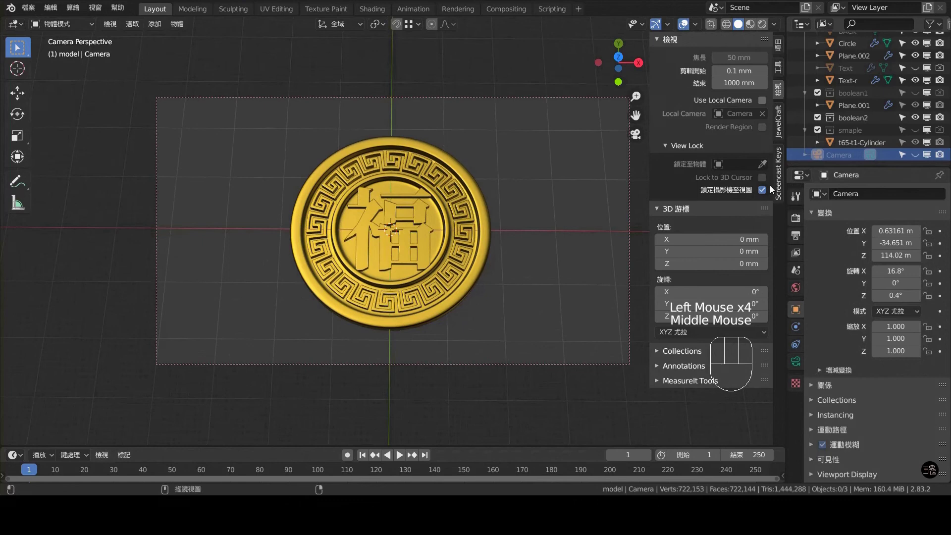
- Make the BACK backdrop plane visible and switch to the Shading workspace
left_click(762, 193)
scroll("up", 3)
left_click(921, 66)
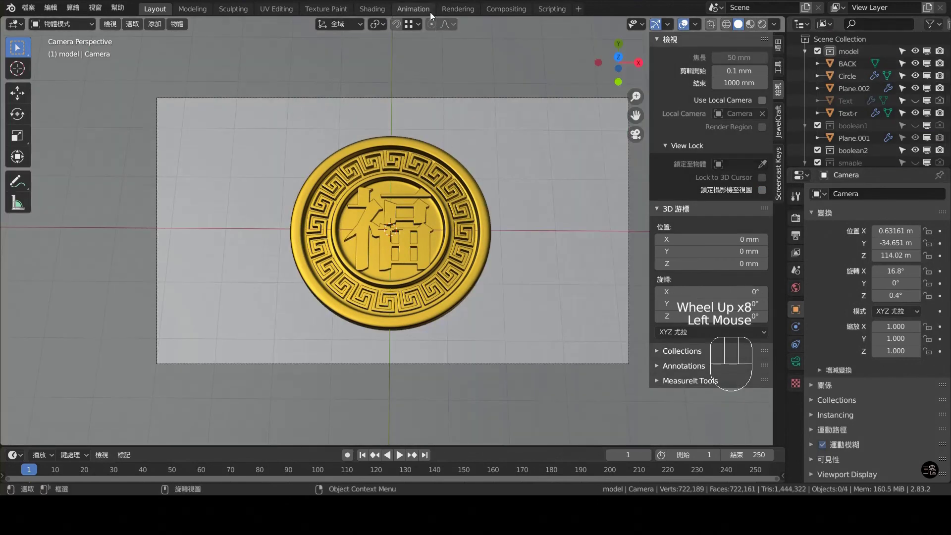